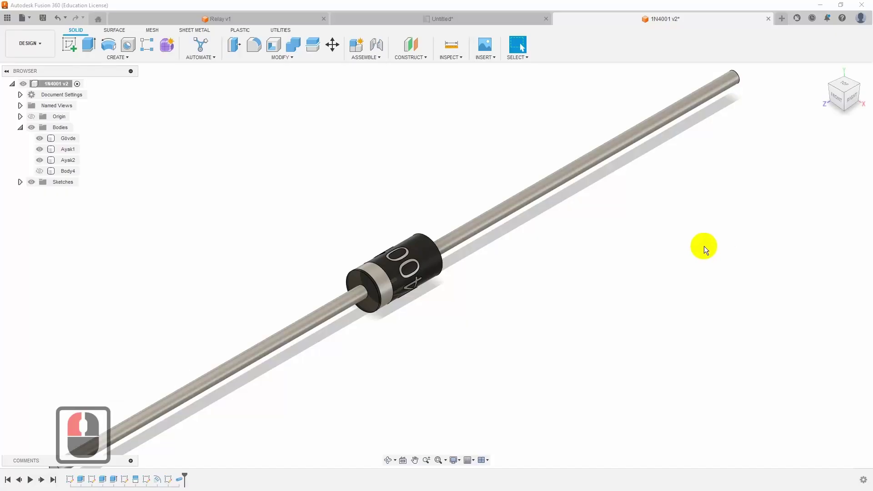
Orbit the finished diode model to inspect it, then switch to the 1N4001 datasheet window
{"action": "left_click_drag", "start_coordinate": [864, 95], "coordinate": [850, 96]}
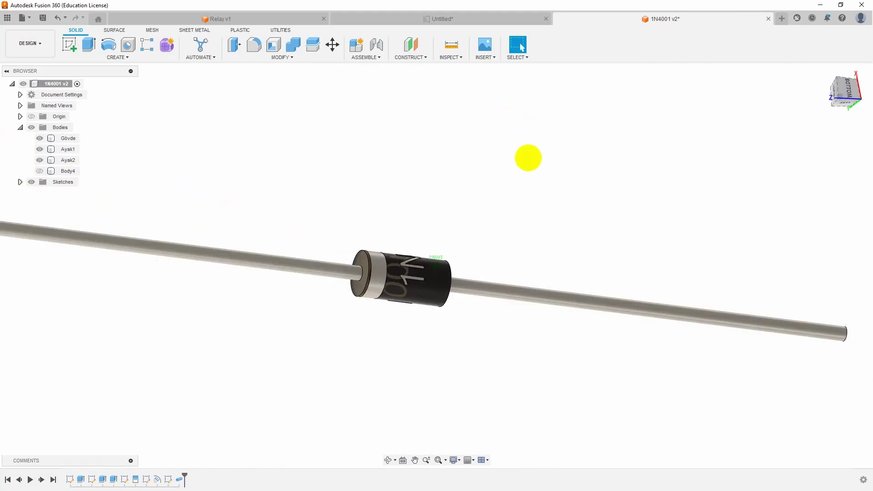
{"action": "left_click", "coordinate": [418, 461]}
{"action": "key", "text": "alt+Tab"}
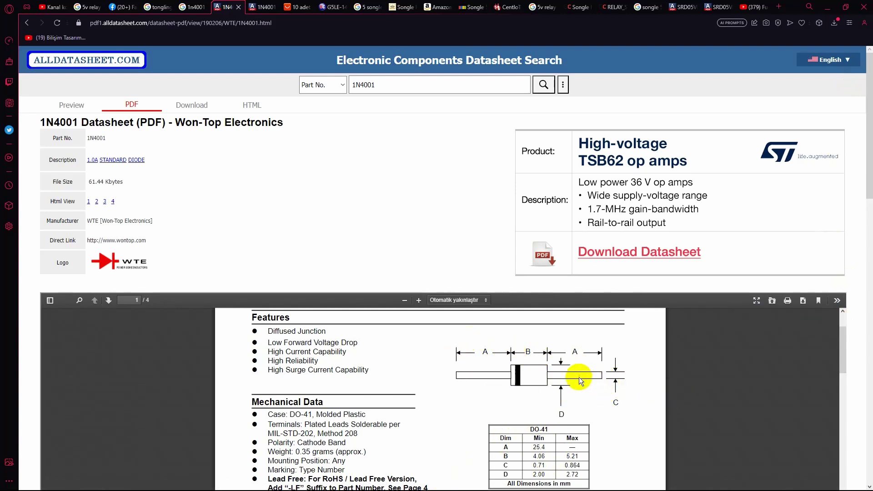
Review the DO-41 mechanical data table, then return to the diode model in Fusion 360
{"action": "scroll", "scroll_direction": "down", "scroll_amount": 3}
{"action": "scroll", "scroll_direction": "up", "scroll_amount": 3}
{"action": "key", "text": "alt+Tab"}
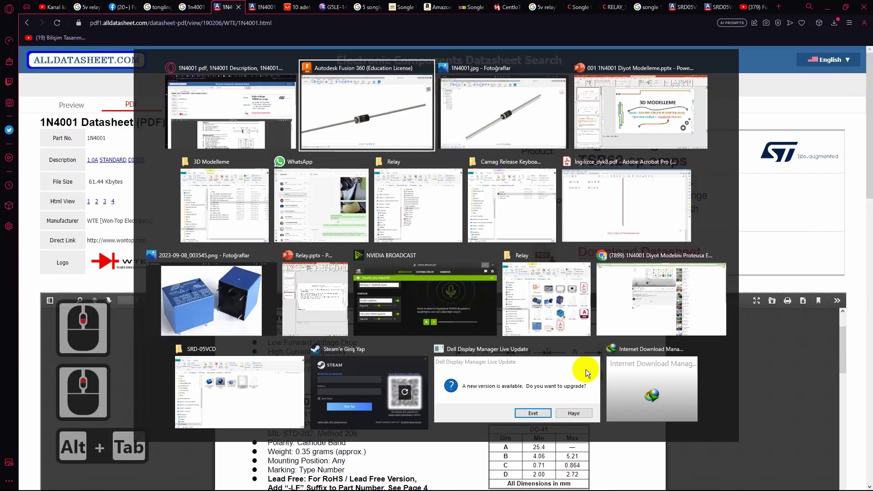
{"action": "middle_click", "coordinate": [519, 303]}
{"action": "middle_click", "coordinate": [519, 304]}
{"action": "middle_click", "coordinate": [516, 306]}
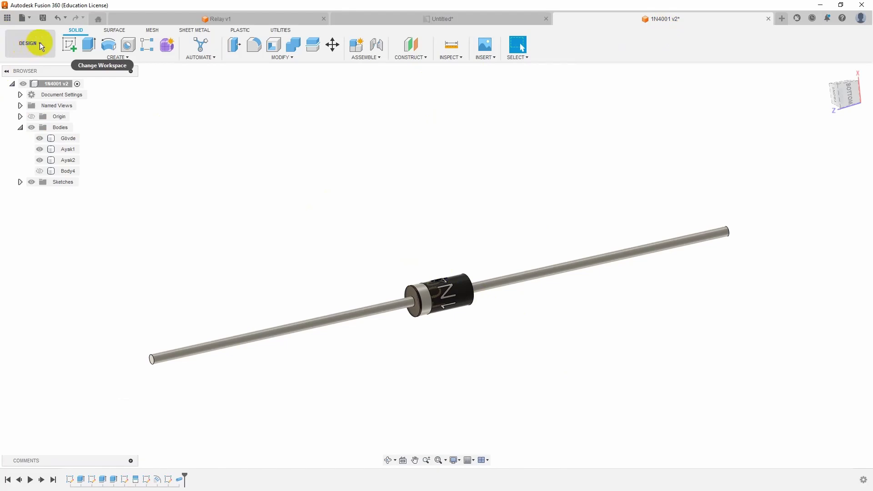
Create a drawing from the diode design, keeping From Scratch, ISO, mm and A3 sheet size
{"action": "left_click", "coordinate": [41, 46]}
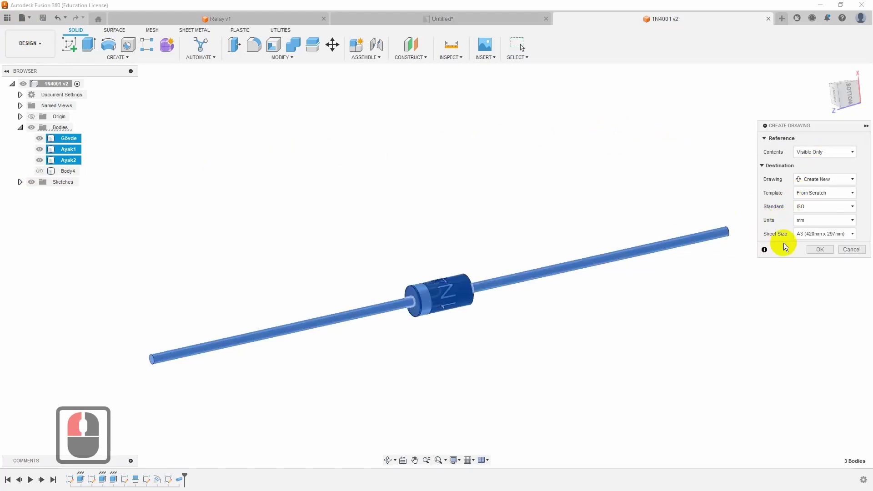
{"action": "left_click", "coordinate": [815, 233]}
{"action": "left_click", "coordinate": [815, 234]}
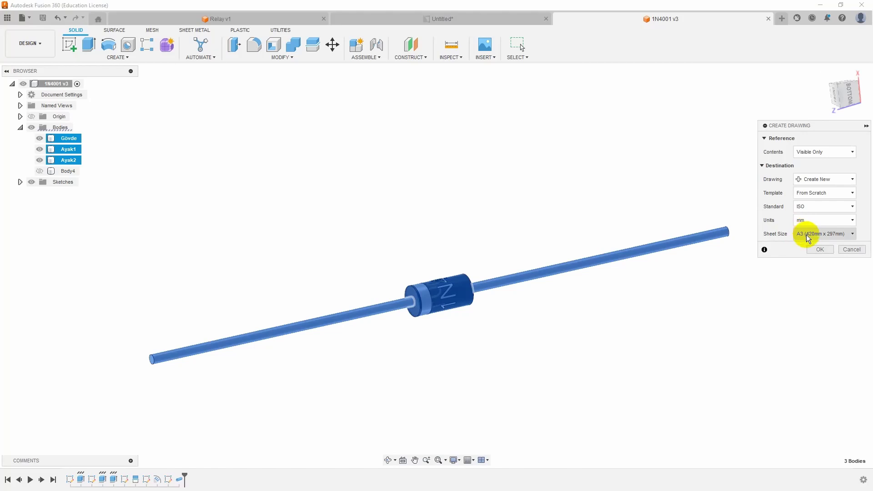
{"action": "left_click", "coordinate": [824, 250]}
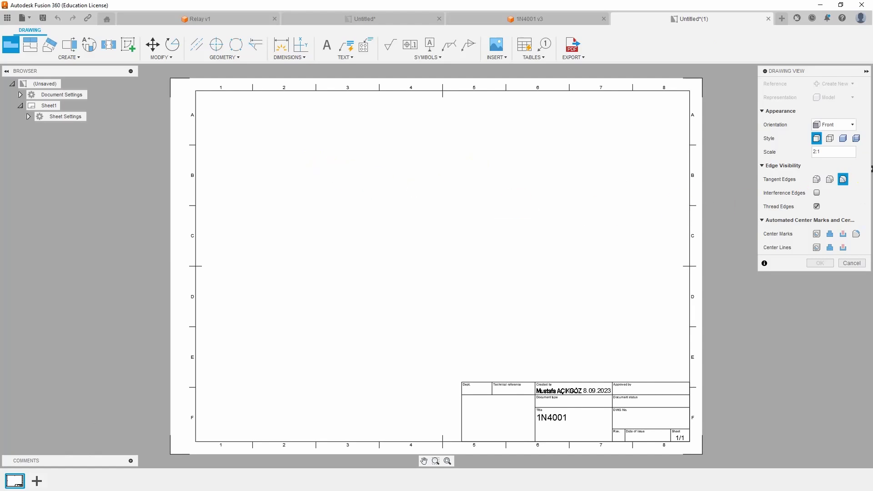
Place the base view with an isometric orientation at 2:1 near the sheet's top-left
{"action": "left_click", "coordinate": [822, 126]}
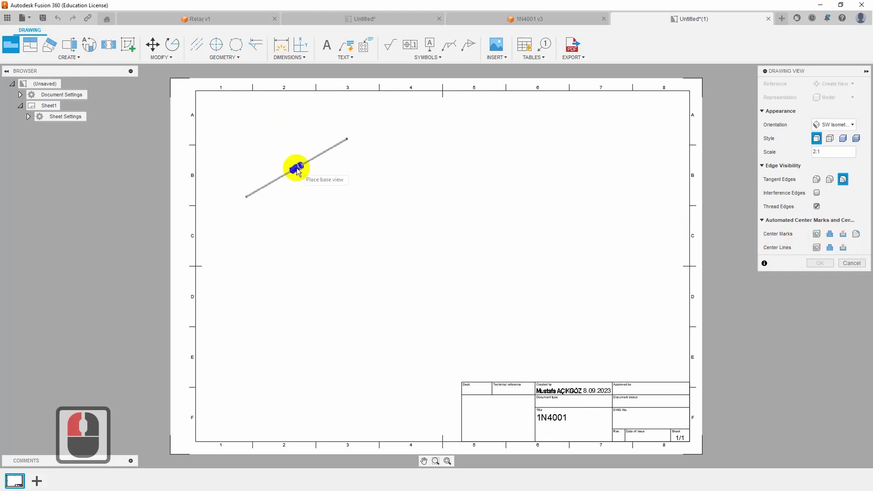
{"action": "left_click", "coordinate": [832, 126]}
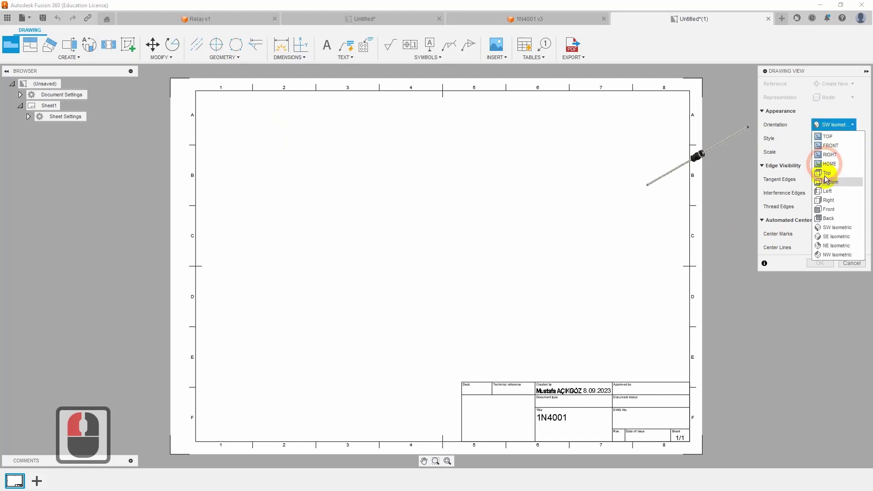
{"action": "left_click", "coordinate": [833, 238]}
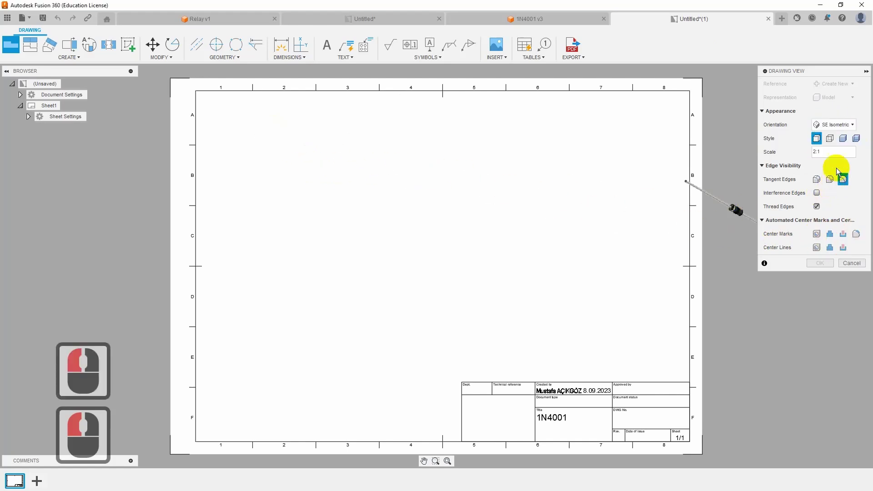
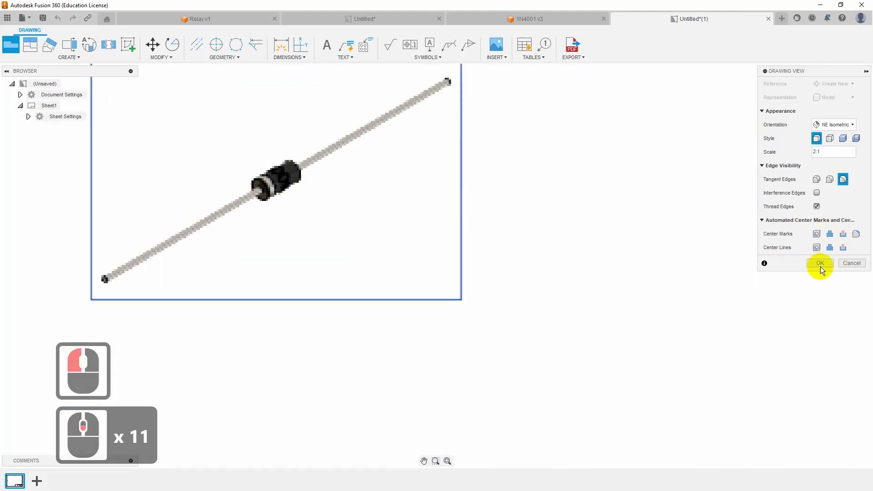
{"action": "left_click", "coordinate": [821, 265]}
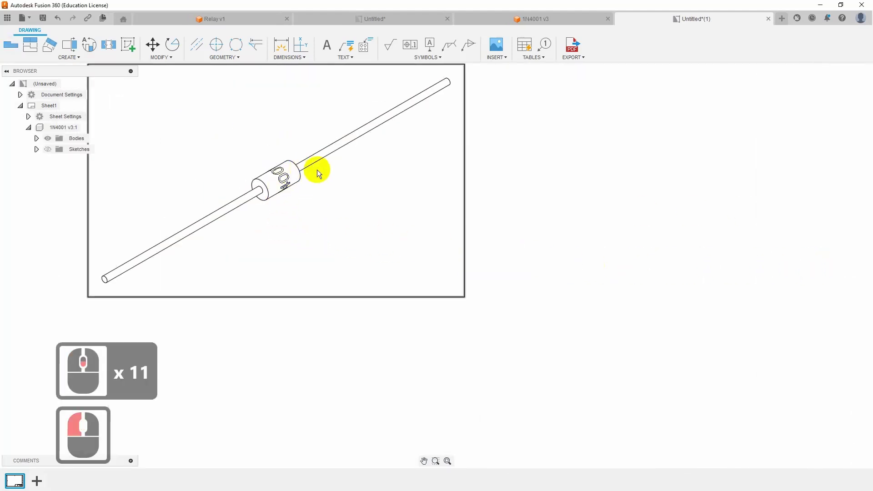
Edit the placed isometric view so it renders in shaded colour style
{"action": "double_click", "coordinate": [334, 186]}
{"action": "left_click", "coordinate": [844, 114]}
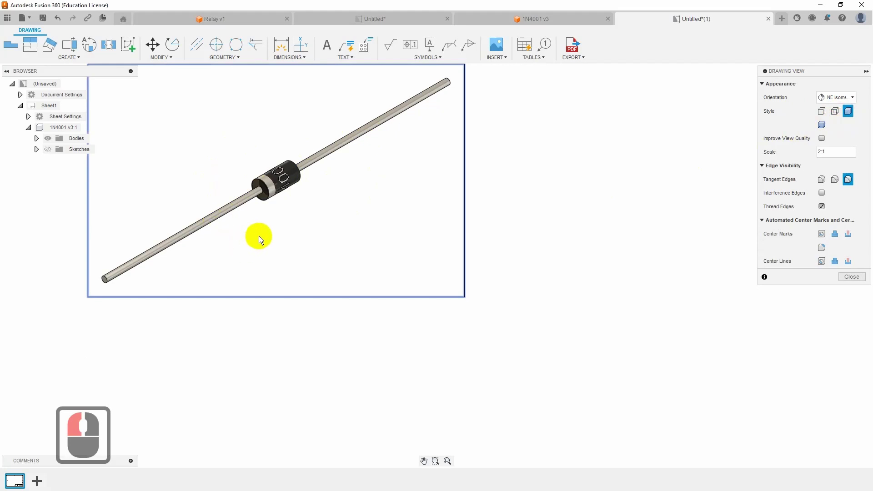
{"action": "left_click", "coordinate": [856, 280]}
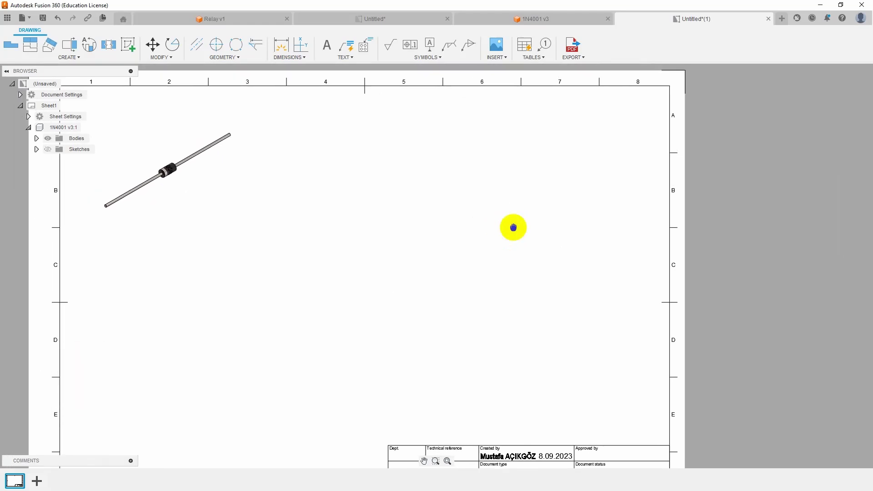
Place a RIGHT-oriented base view of the diode to the right of the isometric view
{"action": "left_click_drag", "start_coordinate": [576, 261], "coordinate": [36, 58]}
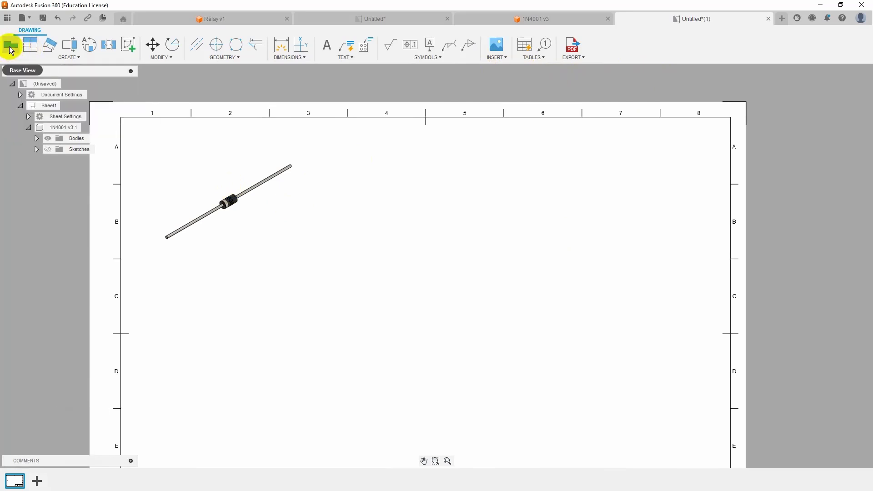
{"action": "left_click_drag", "start_coordinate": [10, 47], "coordinate": [574, 175]}
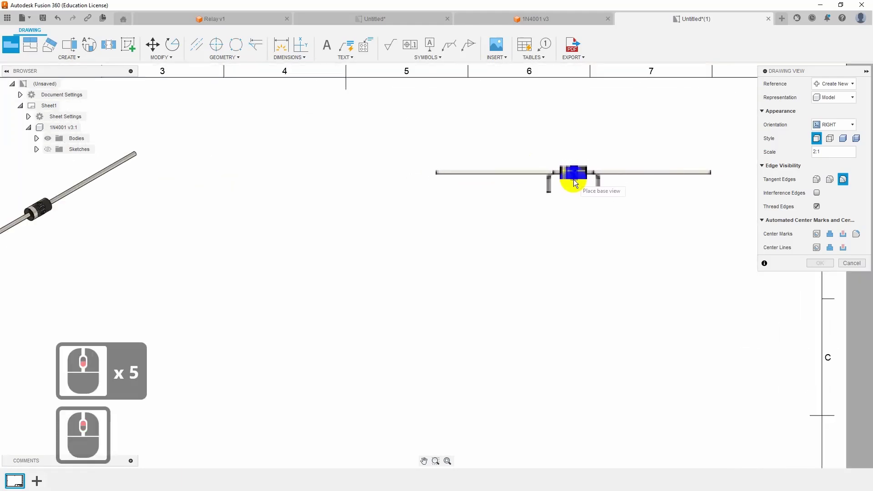
{"action": "left_click", "coordinate": [848, 101]}
{"action": "left_click", "coordinate": [848, 101]}
{"action": "left_click", "coordinate": [539, 154]}
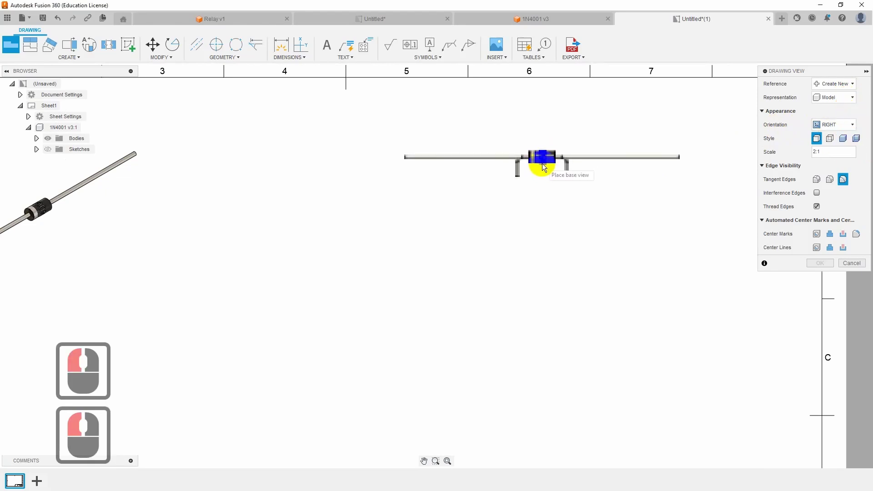
{"action": "left_click", "coordinate": [543, 163]}
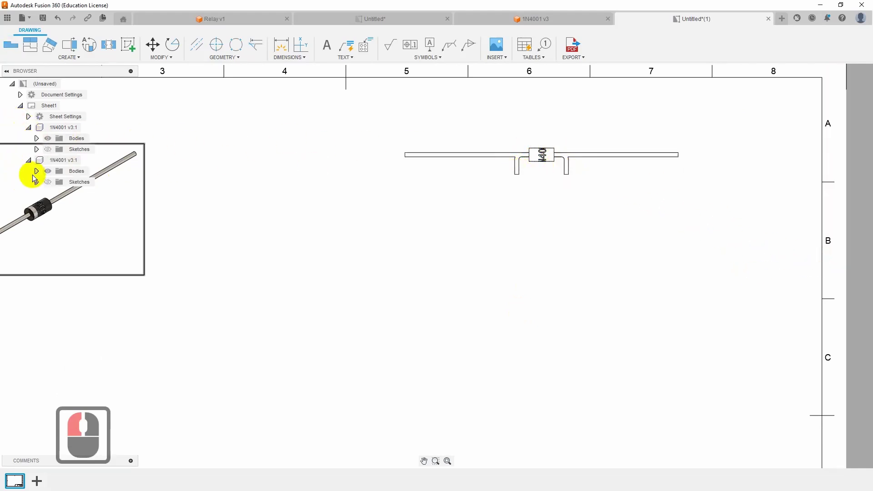
Select the new side view on the sheet to work on it
{"action": "left_click", "coordinate": [36, 173]}
{"action": "left_click", "coordinate": [39, 174]}
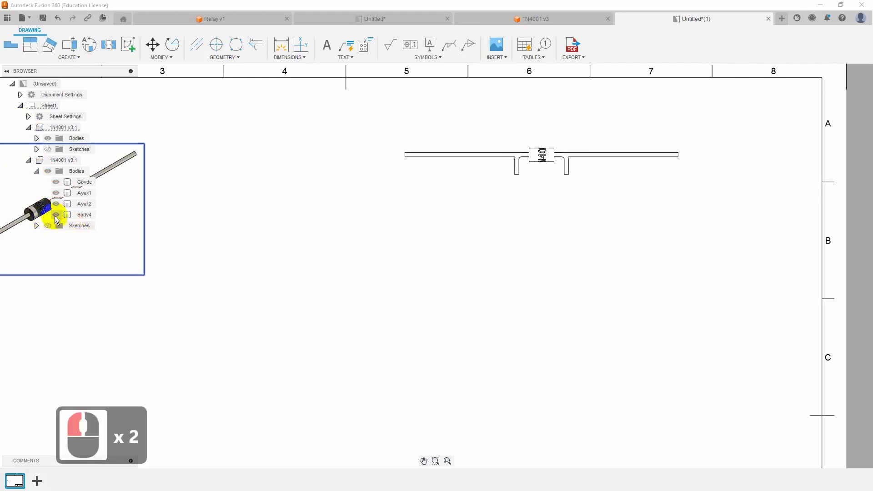
{"action": "left_click", "coordinate": [60, 217]}
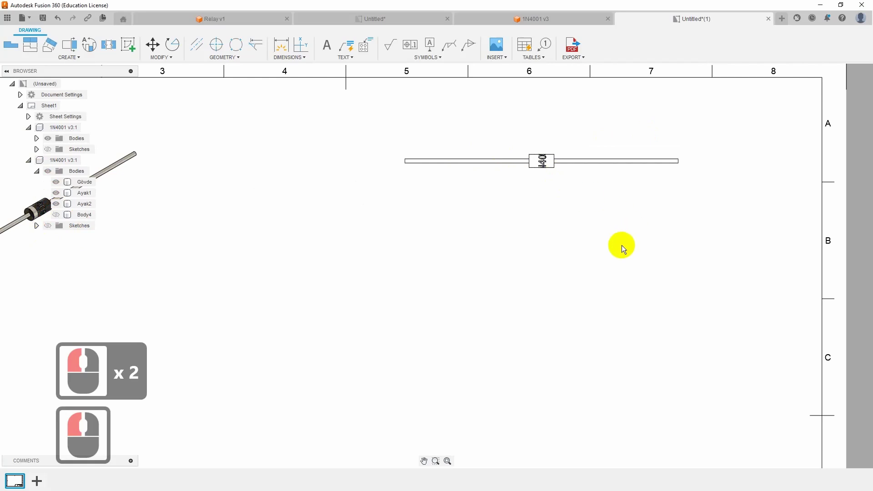
{"action": "left_click", "coordinate": [596, 158]}
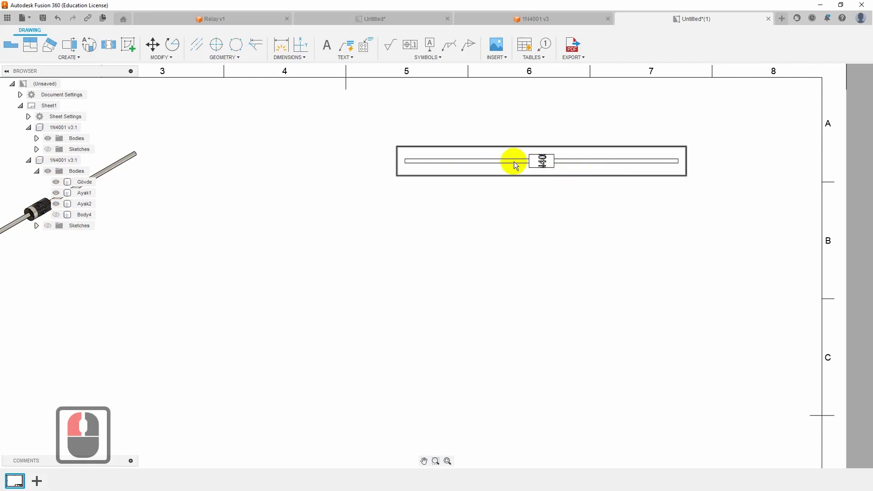
{"action": "left_click", "coordinate": [524, 157]}
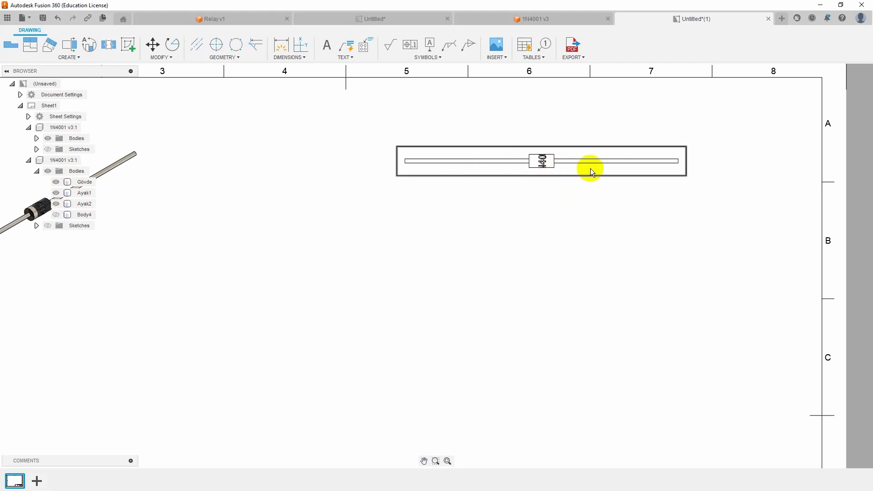
Dimension the diode body length as 5.21 in the front view
{"action": "middle_click", "coordinate": [555, 165]}
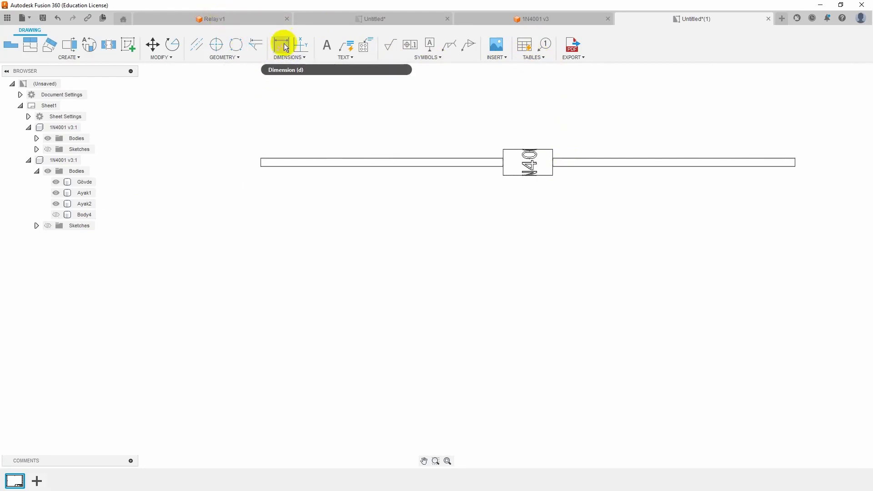
{"action": "left_click", "coordinate": [288, 44]}
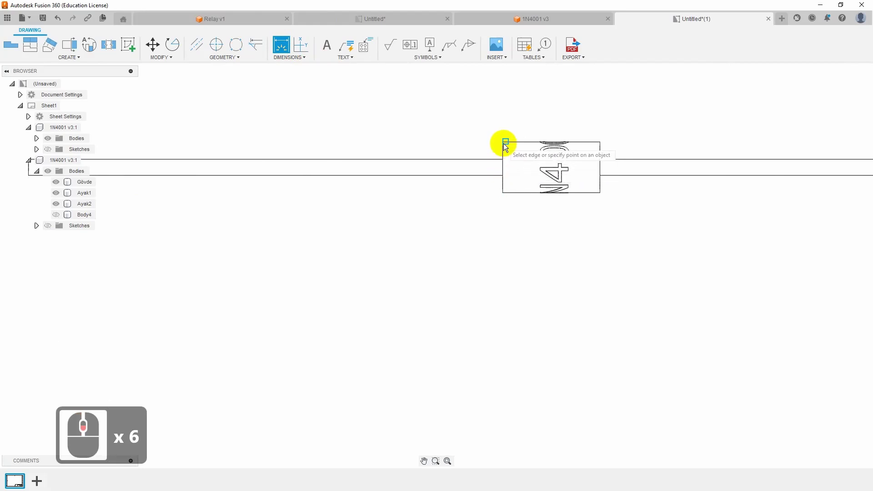
{"action": "left_click", "coordinate": [505, 145]}
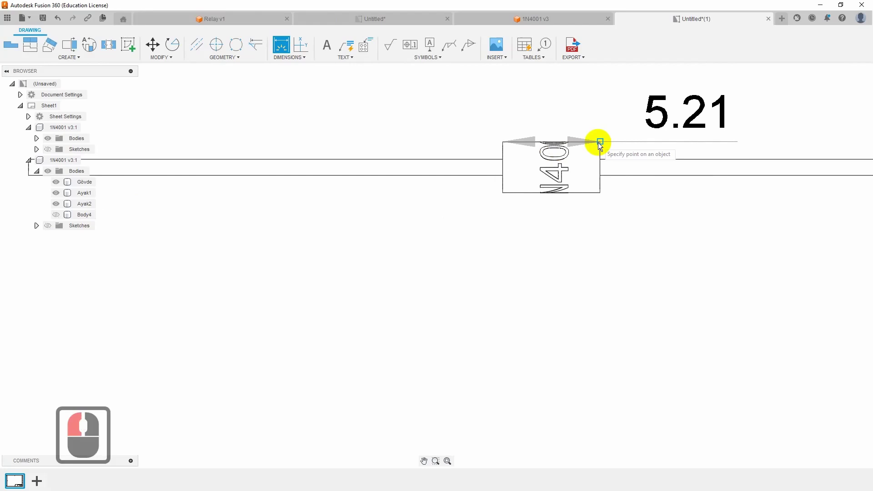
{"action": "left_click", "coordinate": [601, 144]}
{"action": "left_click", "coordinate": [556, 113]}
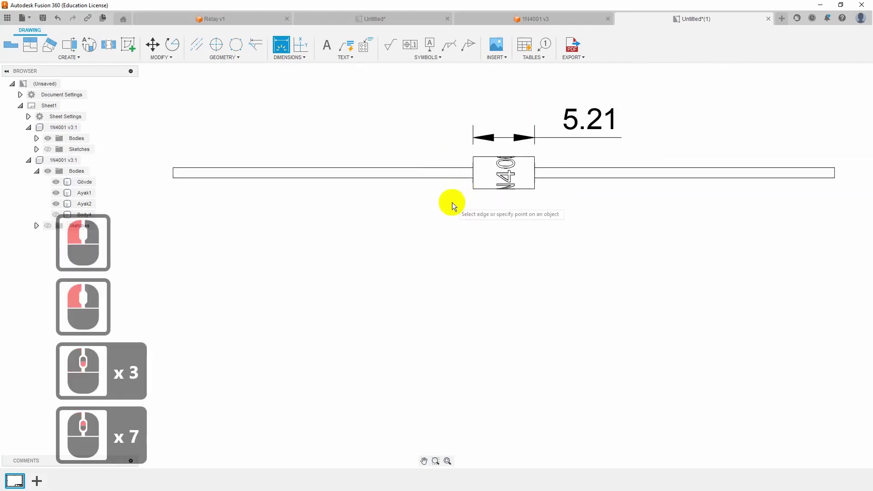
Dimension both leads at 25.4 on either side of the body
{"action": "left_click", "coordinate": [235, 192]}
{"action": "left_click", "coordinate": [532, 177]}
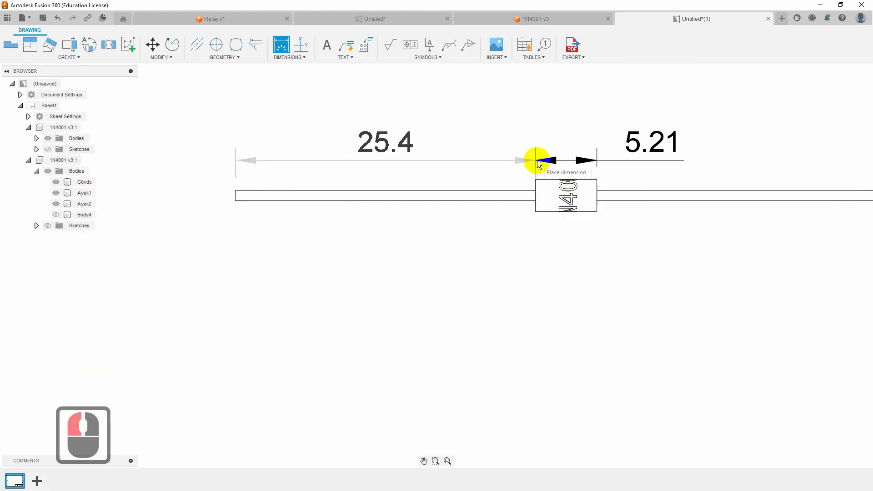
{"action": "left_click", "coordinate": [538, 162]}
{"action": "left_click", "coordinate": [621, 189]}
{"action": "left_click", "coordinate": [543, 203]}
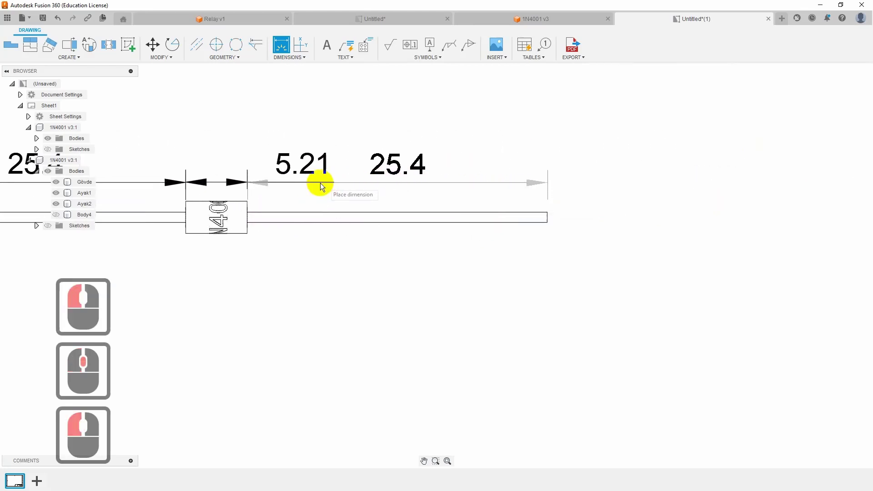
{"action": "left_click", "coordinate": [249, 184]}
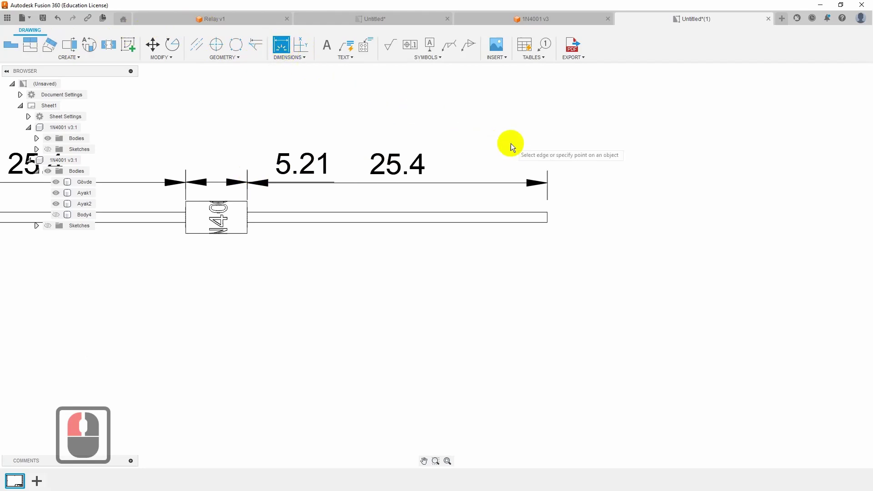
{"action": "key", "text": "Escape"}
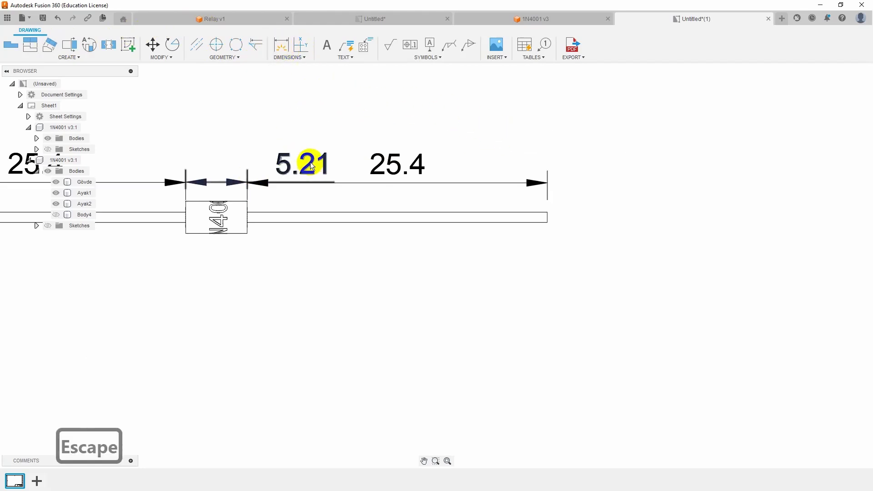
Reposition the 5.21 dimension text so it sits centred above the body
{"action": "left_click", "coordinate": [312, 164]}
{"action": "left_click", "coordinate": [294, 165]}
{"action": "left_click", "coordinate": [298, 167]}
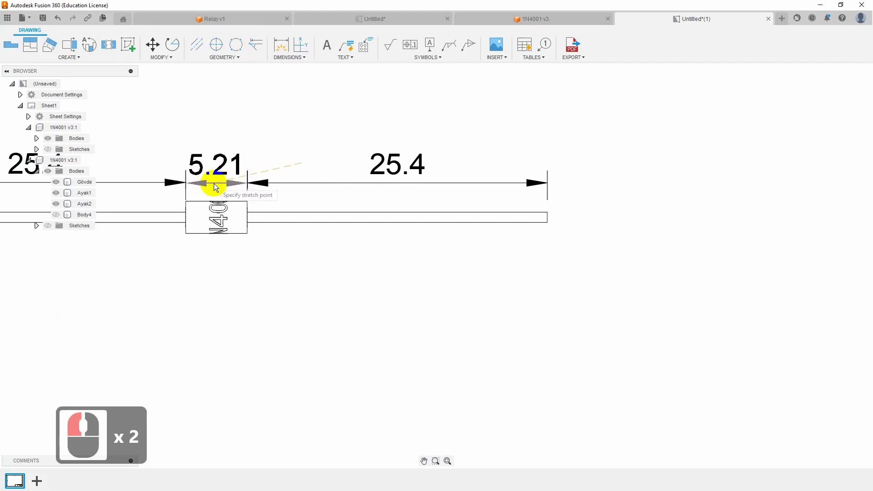
{"action": "left_click", "coordinate": [219, 188]}
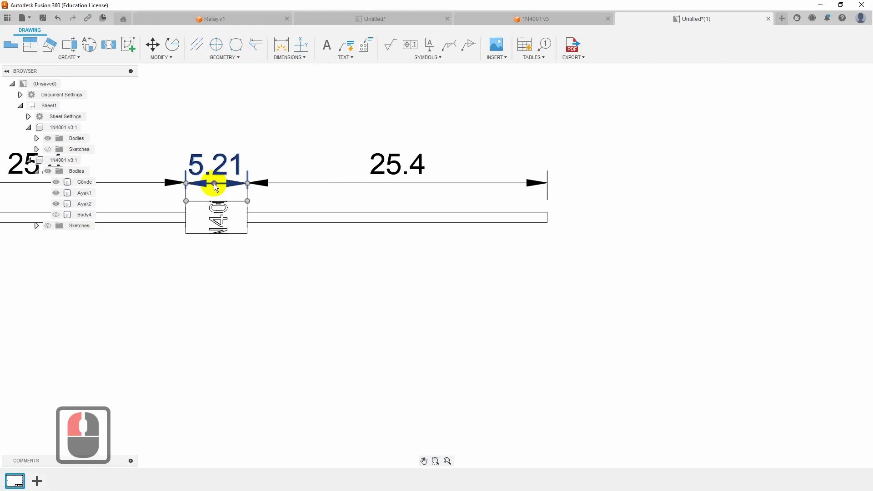
{"action": "middle_click", "coordinate": [730, 218]}
{"action": "scroll", "scroll_direction": "down", "scroll_amount": 3}
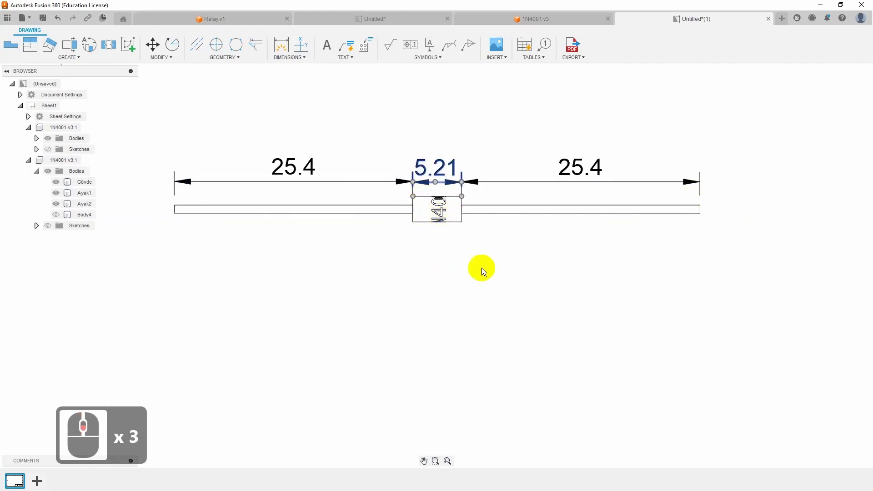
Dimension the lead thickness as .86 and check the value against the datasheet
{"action": "double_click", "coordinate": [416, 198]}
{"action": "left_click", "coordinate": [412, 222]}
{"action": "left_click", "coordinate": [160, 212]}
{"action": "left_click", "coordinate": [700, 207]}
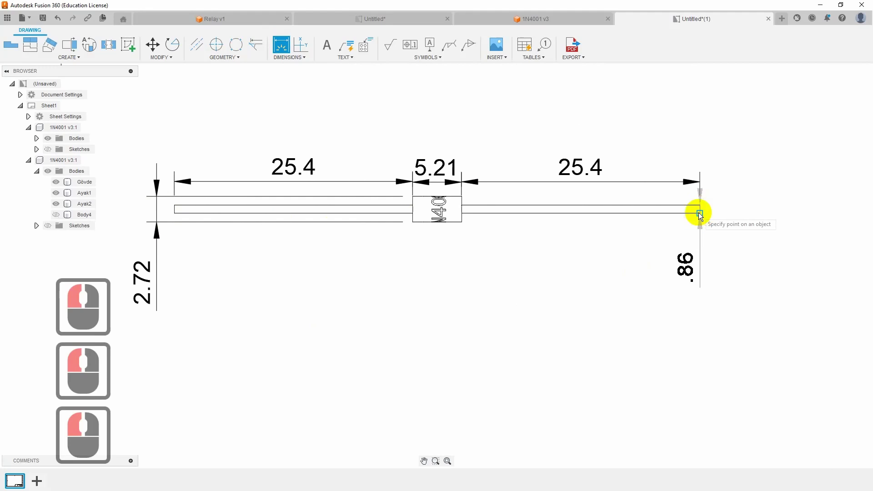
{"action": "left_click", "coordinate": [700, 214]}
{"action": "left_click", "coordinate": [731, 213]}
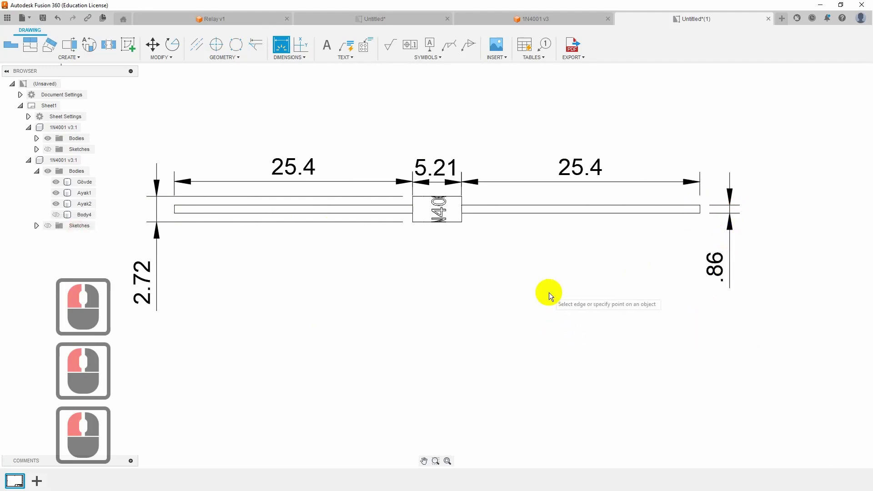
{"action": "key", "text": "alt+Tab"}
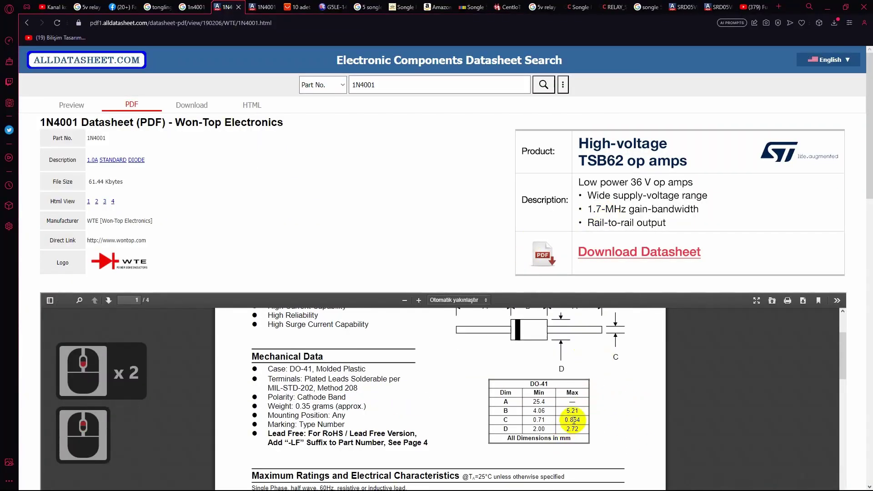
{"action": "key", "text": "alt+Tab"}
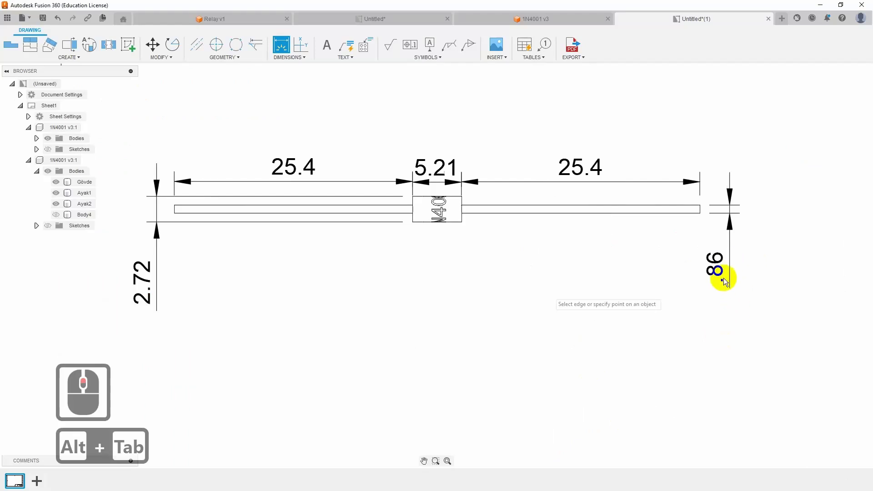
Add the 2.72 body diameter dimension and adjust the dimension snap options
{"action": "double_click", "coordinate": [717, 270]}
{"action": "double_click", "coordinate": [717, 272]}
{"action": "left_click", "coordinate": [724, 258]}
{"action": "left_click", "coordinate": [719, 267]}
{"action": "right_click", "coordinate": [719, 266]}
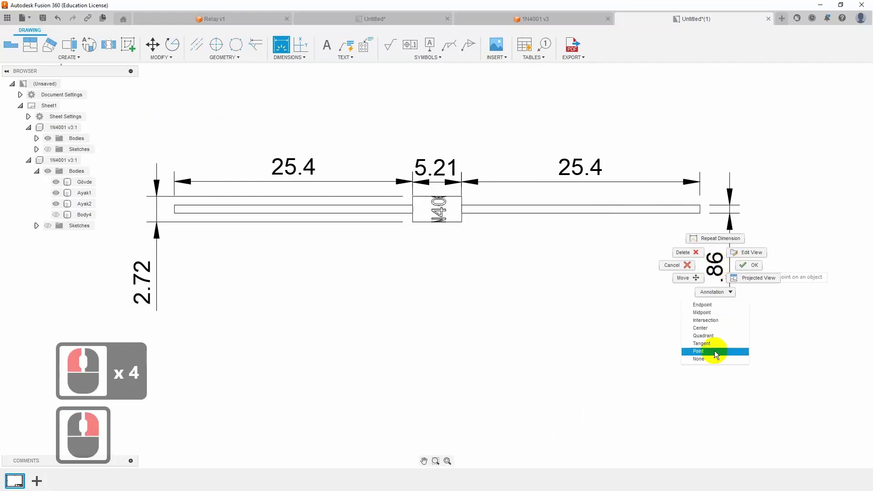
{"action": "left_click", "coordinate": [681, 152]}
Set the lead thickness dimension to 0.123 precision so it reads .864
{"action": "left_click", "coordinate": [680, 152]}
{"action": "double_click", "coordinate": [680, 151]}
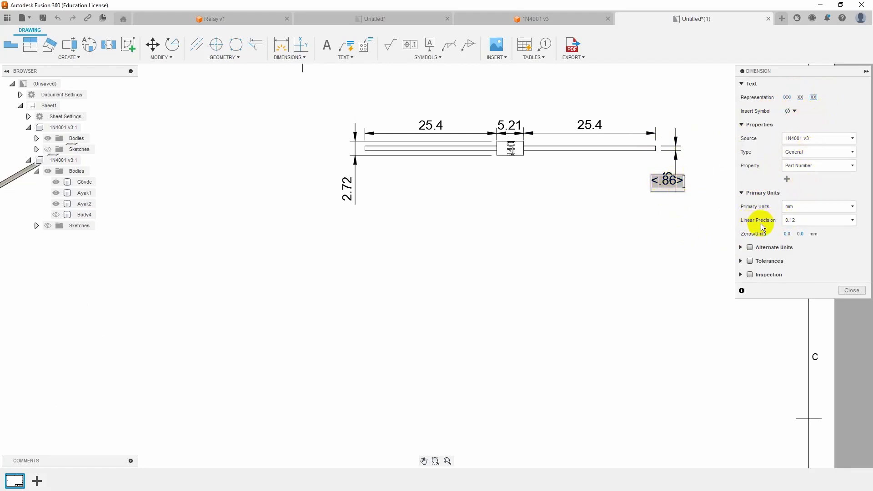
{"action": "left_click", "coordinate": [833, 221]}
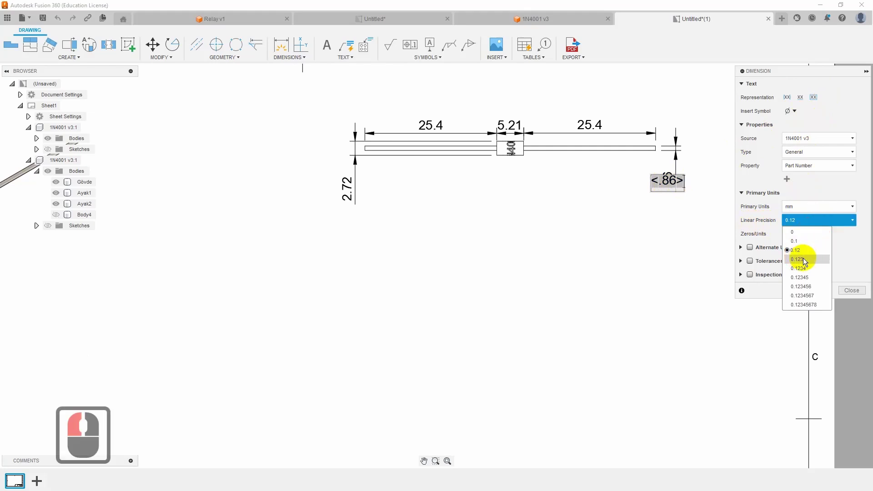
{"action": "left_click", "coordinate": [805, 260]}
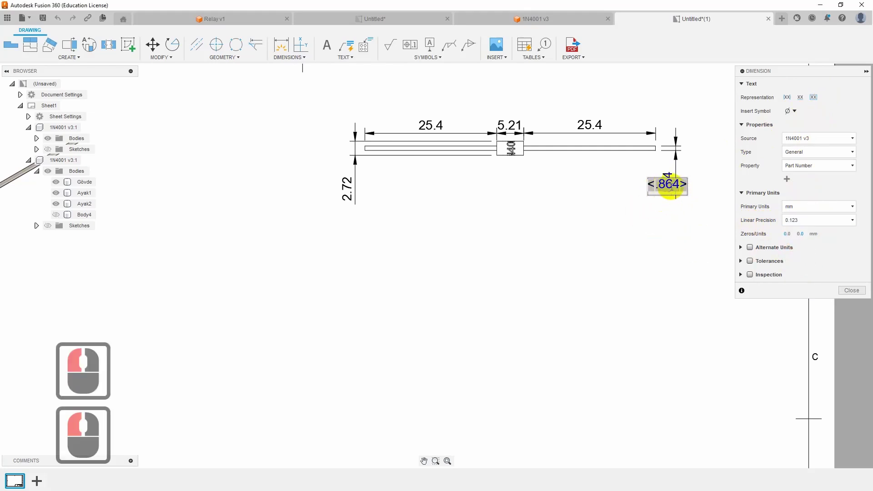
{"action": "left_click", "coordinate": [847, 295]}
{"action": "left_click", "coordinate": [678, 251]}
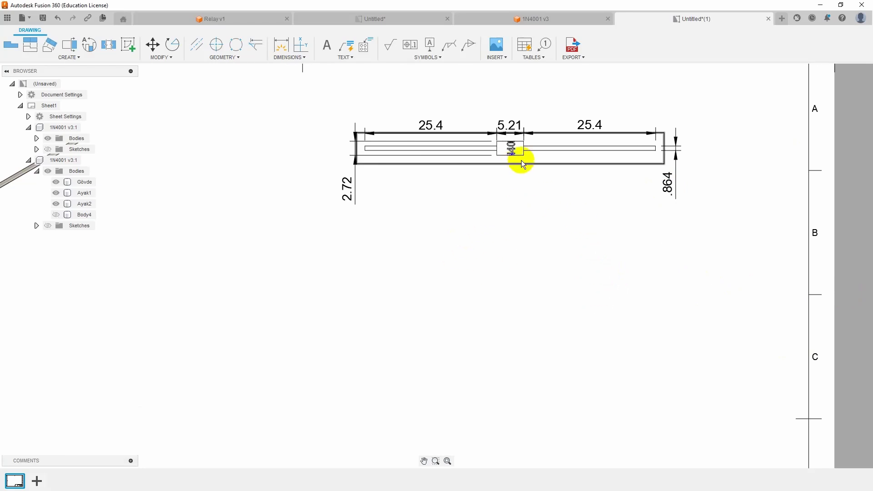
Change the dimensioned front view's scale in its Drawing View settings
{"action": "left_click", "coordinate": [514, 149]}
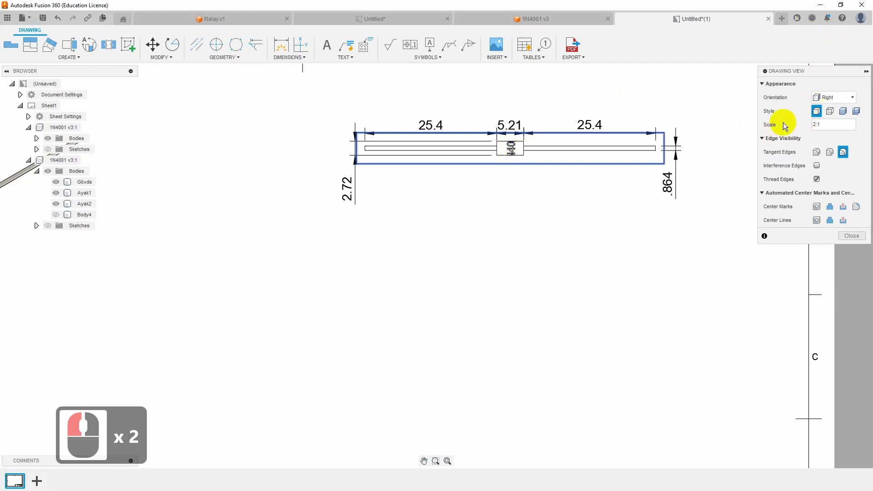
{"action": "left_click", "coordinate": [776, 126]}
{"action": "key", "text": "4"}
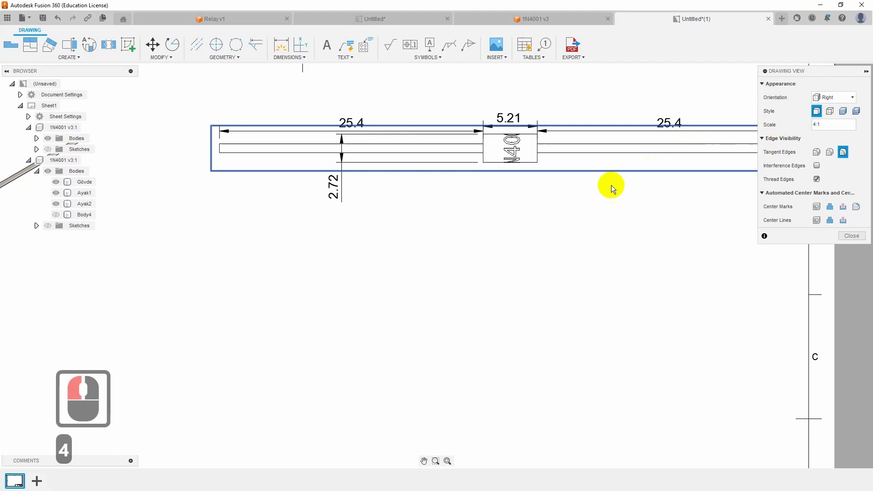
Move the front view lower toward the middle of the sheet below the isometric view
{"action": "middle_click", "coordinate": [587, 242]}
{"action": "middle_click", "coordinate": [588, 243]}
{"action": "middle_click", "coordinate": [604, 225]}
{"action": "middle_click", "coordinate": [568, 253]}
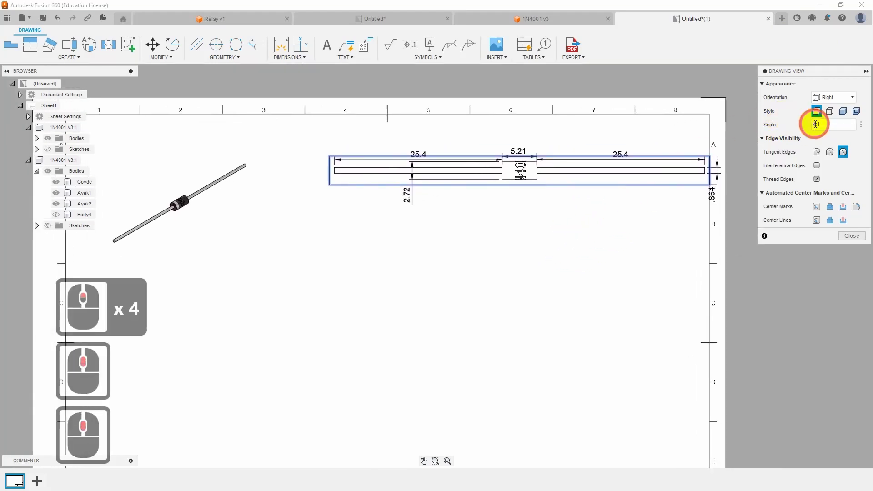
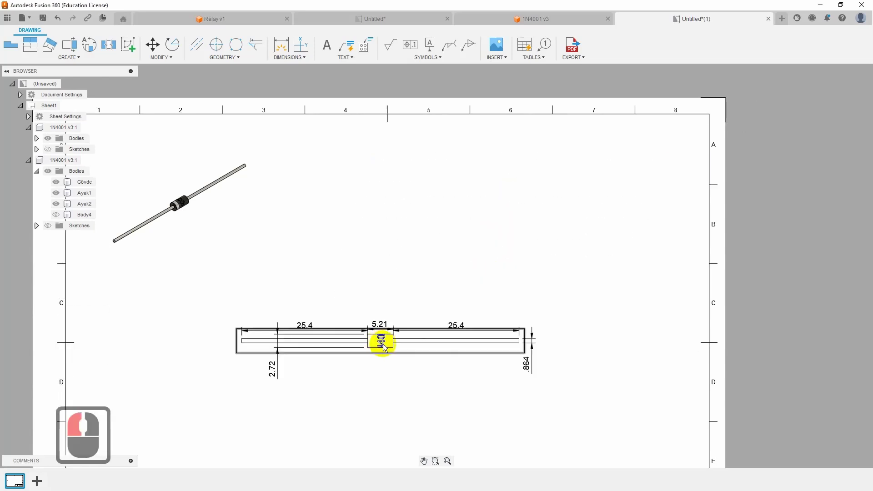
{"action": "middle_click", "coordinate": [227, 166]}
{"action": "left_click", "coordinate": [229, 160]}
{"action": "middle_click", "coordinate": [659, 320]}
Project the end-on left view of concentric circles to the right of the front view
{"action": "left_click", "coordinate": [31, 49]}
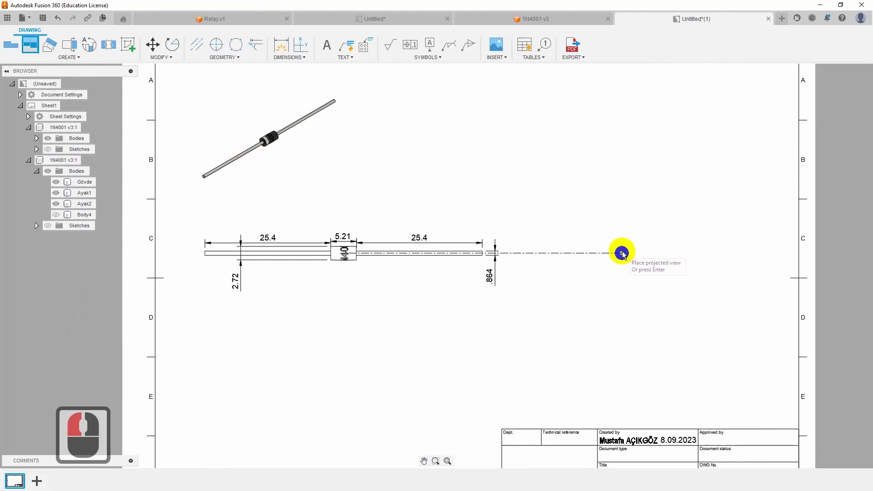
{"action": "key", "text": "Escape"}
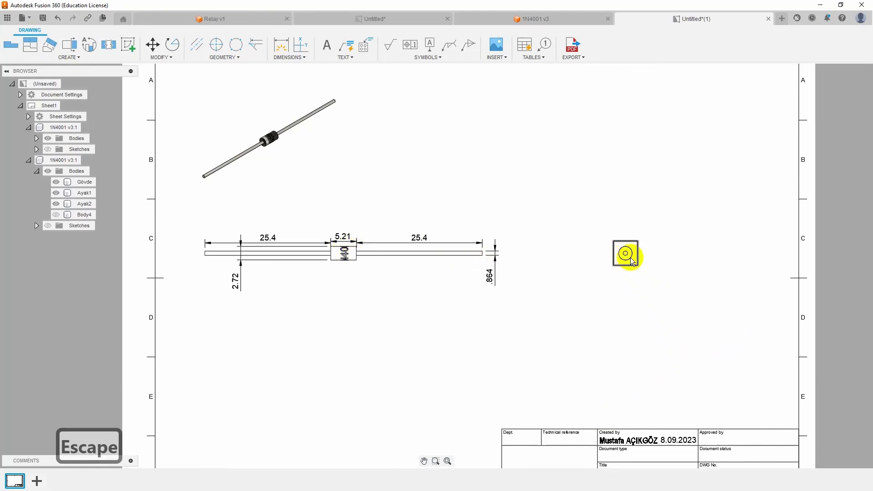
{"action": "left_click_drag", "start_coordinate": [637, 270], "coordinate": [619, 259]}
{"action": "left_click", "coordinate": [619, 258]}
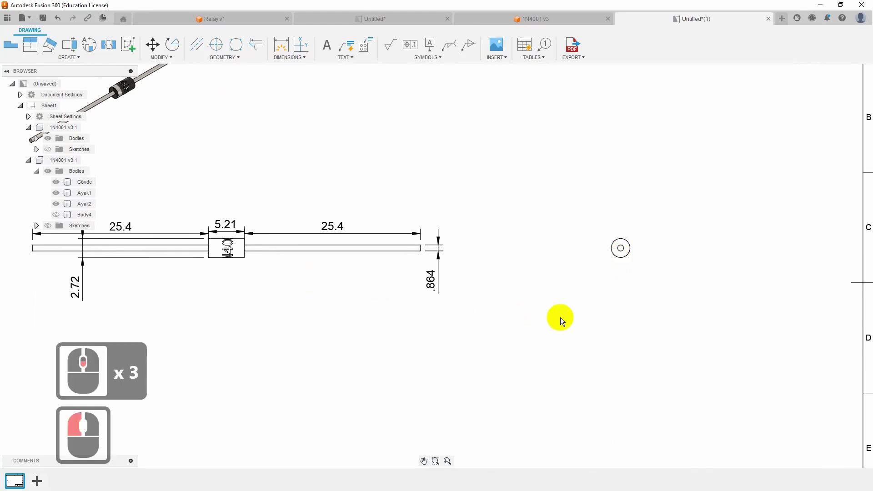
{"action": "left_click", "coordinate": [288, 47]}
Add a Ø2.72 diameter dimension to the outer circle of the left view
{"action": "key", "text": "Escape"}
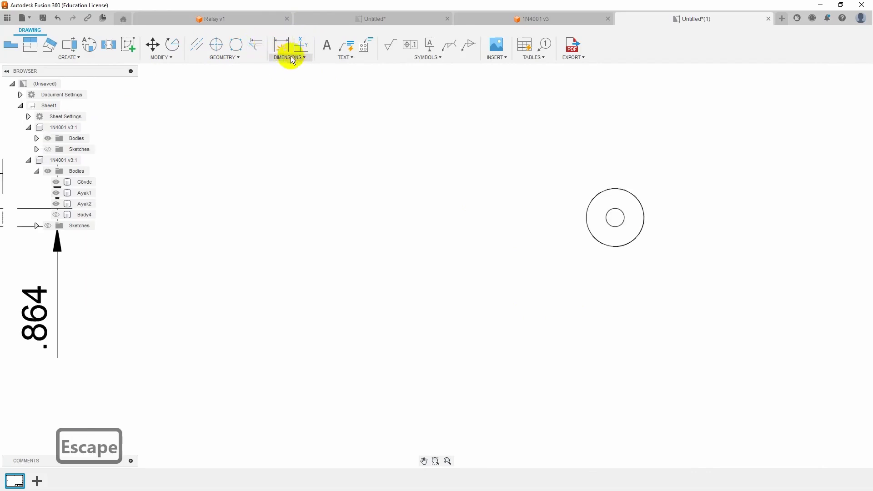
{"action": "left_click", "coordinate": [294, 57]}
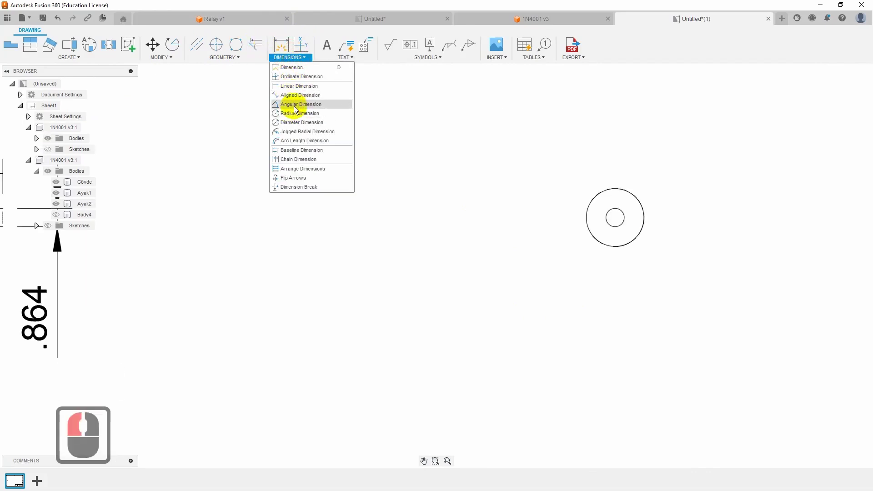
{"action": "left_click", "coordinate": [304, 115]}
{"action": "left_click", "coordinate": [686, 183]}
{"action": "left_click", "coordinate": [681, 178]}
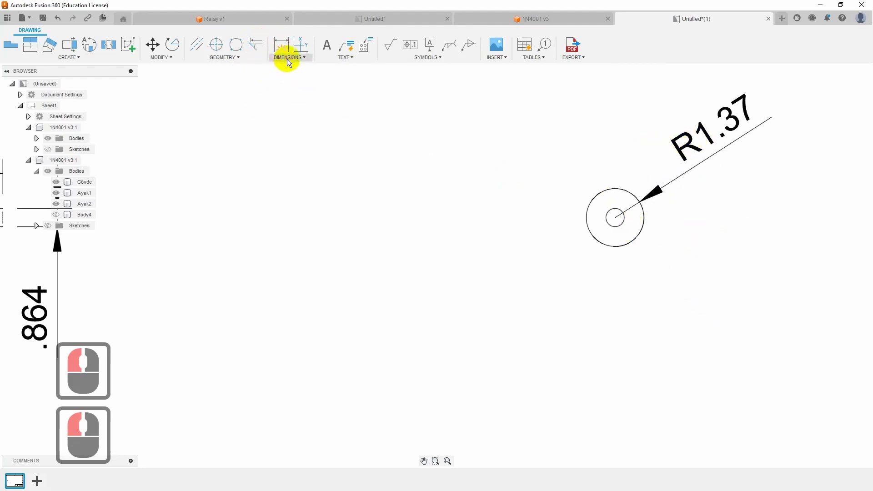
{"action": "left_click", "coordinate": [289, 61]}
{"action": "left_click", "coordinate": [311, 123]}
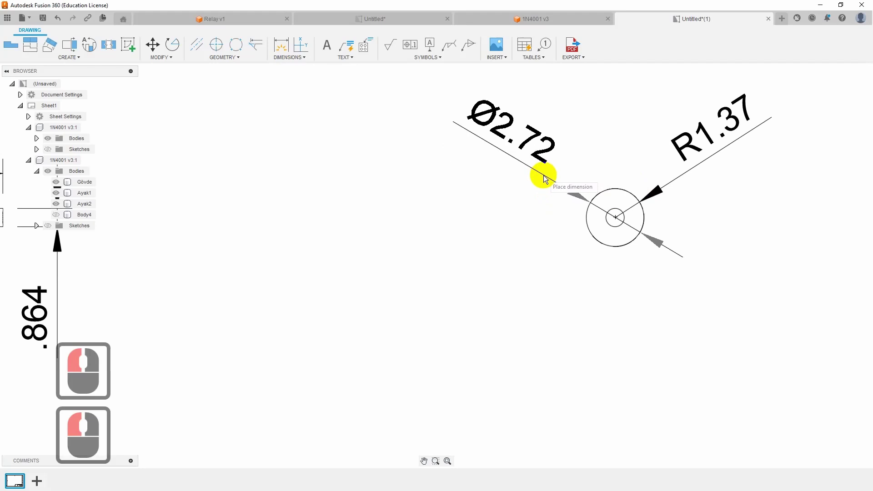
{"action": "left_click", "coordinate": [545, 177]}
{"action": "key", "text": "Escape"}
Delete the R1.37 radius dimension and dimension the inner lead circle as Ø.86
{"action": "left_click", "coordinate": [708, 158]}
{"action": "key", "text": "Delete"}
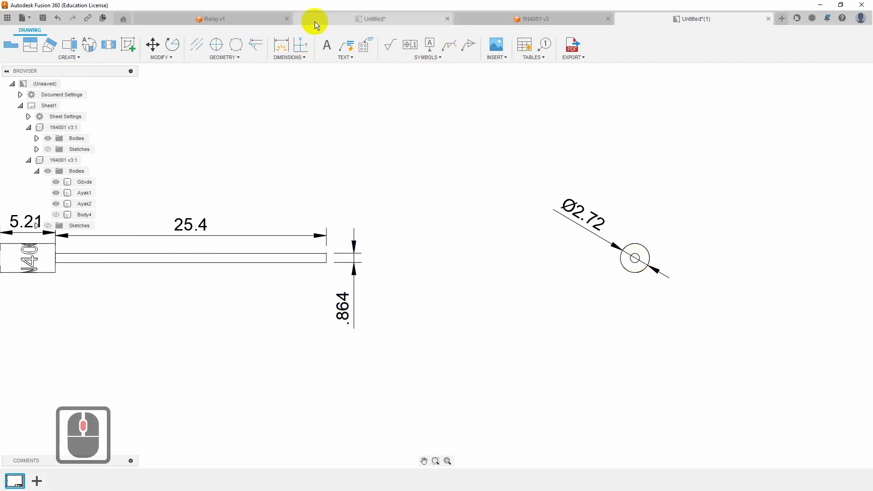
{"action": "left_click", "coordinate": [291, 58]}
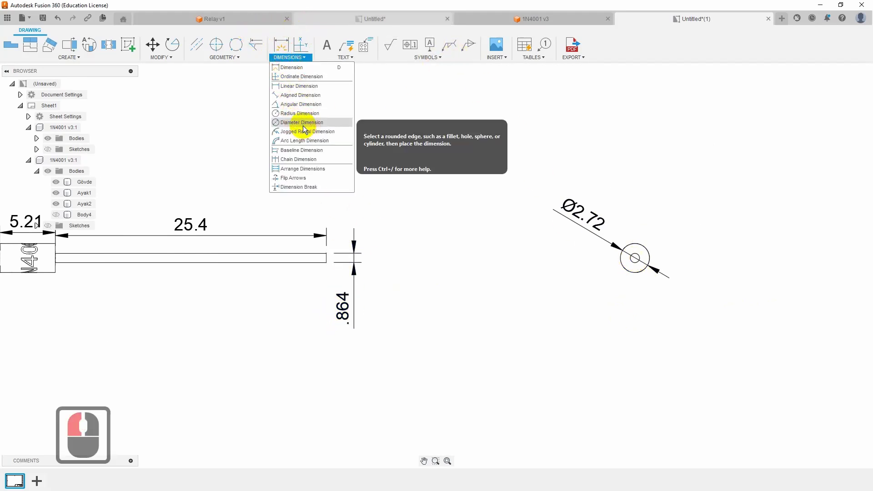
{"action": "left_click", "coordinate": [302, 124]}
{"action": "left_click", "coordinate": [641, 257]}
{"action": "left_click", "coordinate": [676, 221]}
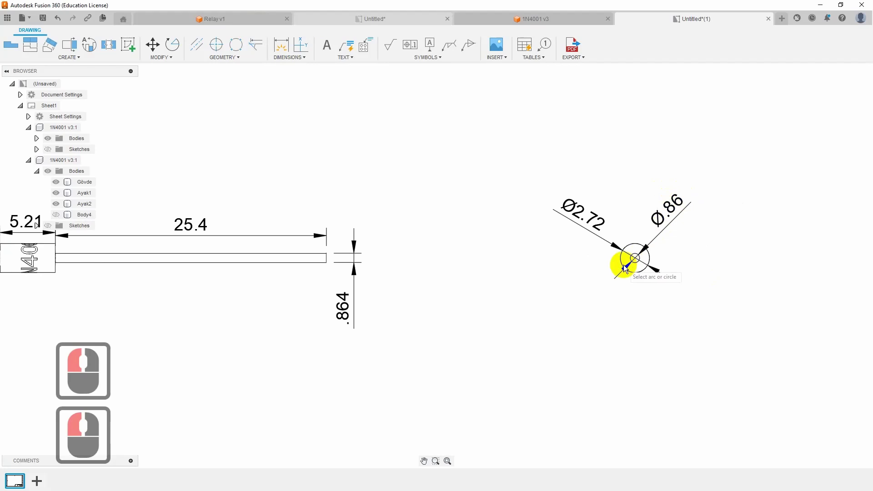
{"action": "left_click", "coordinate": [644, 247]}
{"action": "left_click", "coordinate": [630, 264]}
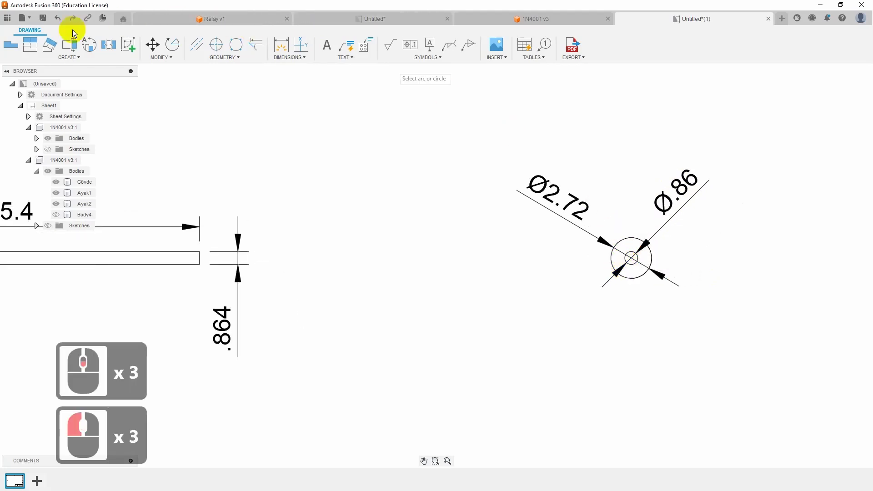
{"action": "left_click", "coordinate": [207, 64]}
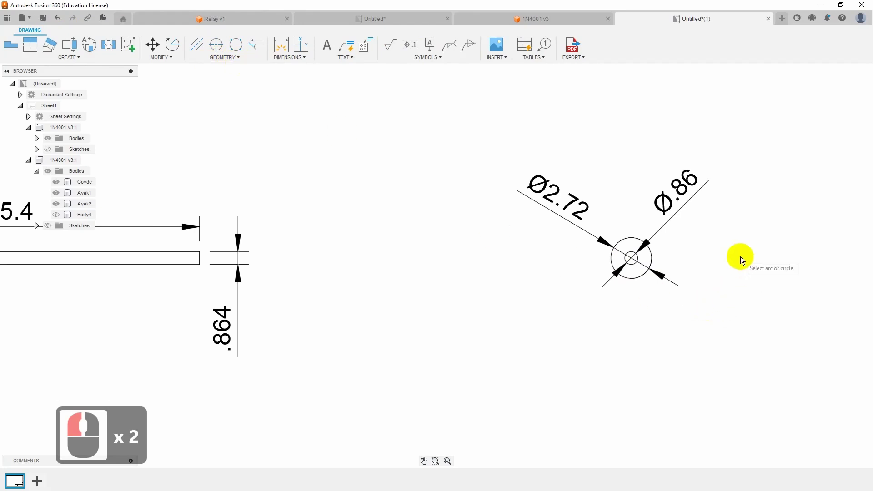
Set the Ø.86 dimension's Linear Precision to 0.123 so it reads Ø.864
{"action": "key", "text": "Escape"}
{"action": "left_click", "coordinate": [643, 249]}
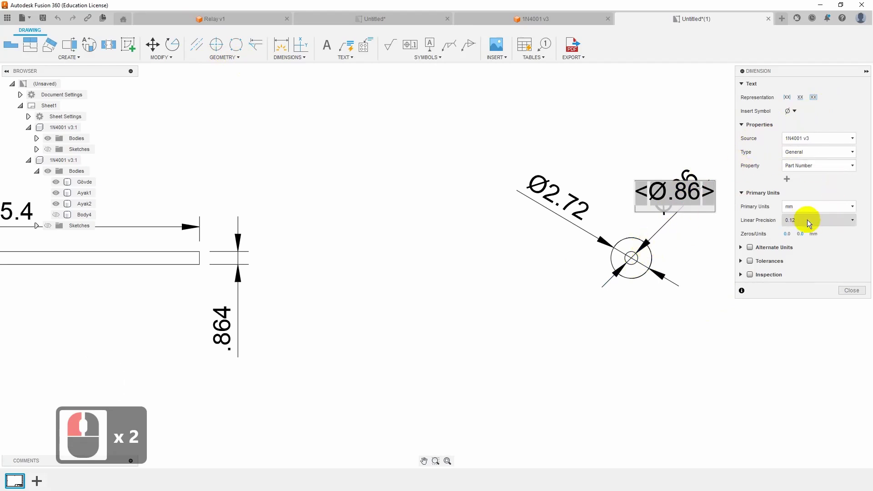
{"action": "left_click", "coordinate": [812, 219]}
{"action": "left_click", "coordinate": [811, 257]}
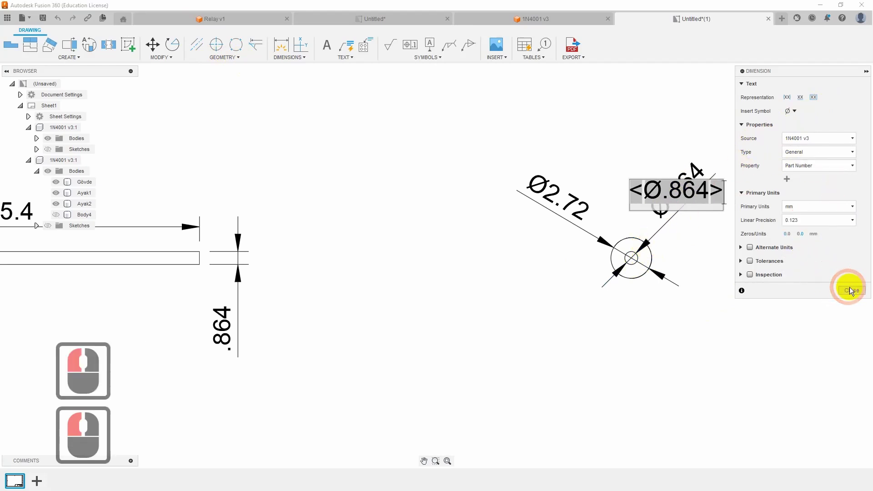
{"action": "left_click", "coordinate": [836, 285]}
{"action": "left_click", "coordinate": [729, 244]}
Zoom and pan until the whole drawing sheet is in view
{"action": "middle_click", "coordinate": [640, 266]}
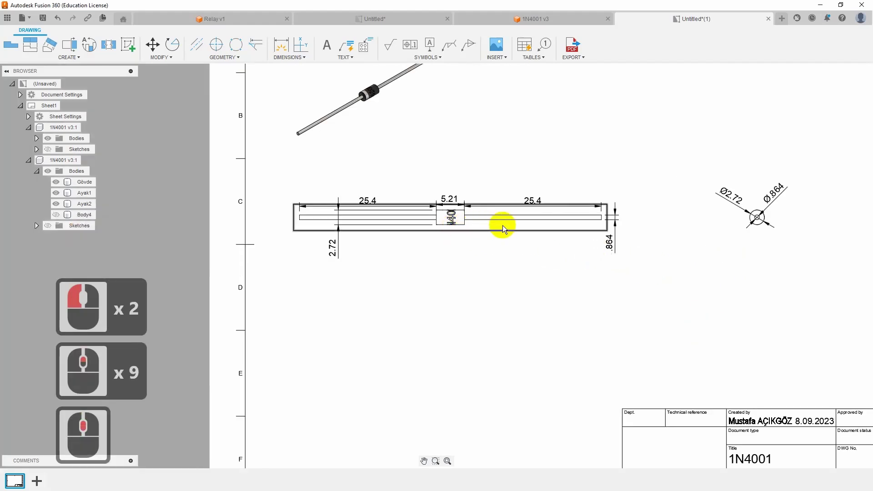
{"action": "scroll", "scroll_direction": "up", "scroll_amount": 3}
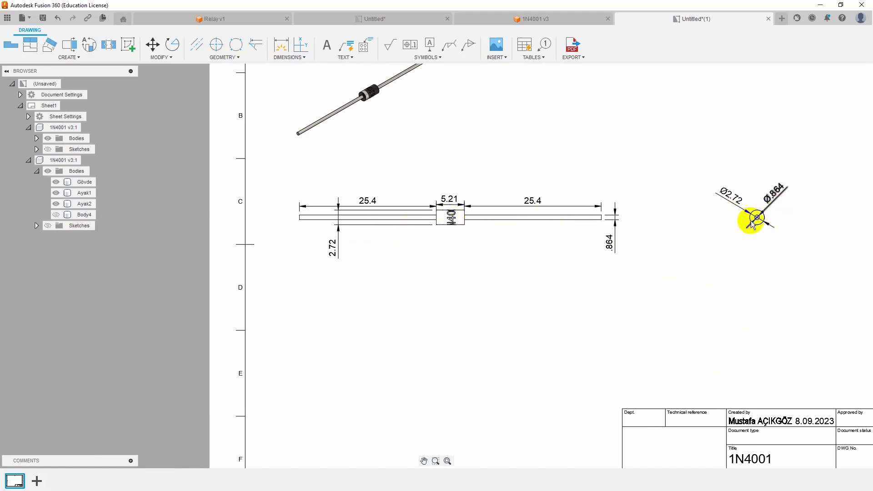
{"action": "middle_click", "coordinate": [815, 202]}
{"action": "scroll", "scroll_direction": "up", "scroll_amount": 3}
{"action": "middle_click", "coordinate": [717, 322]}
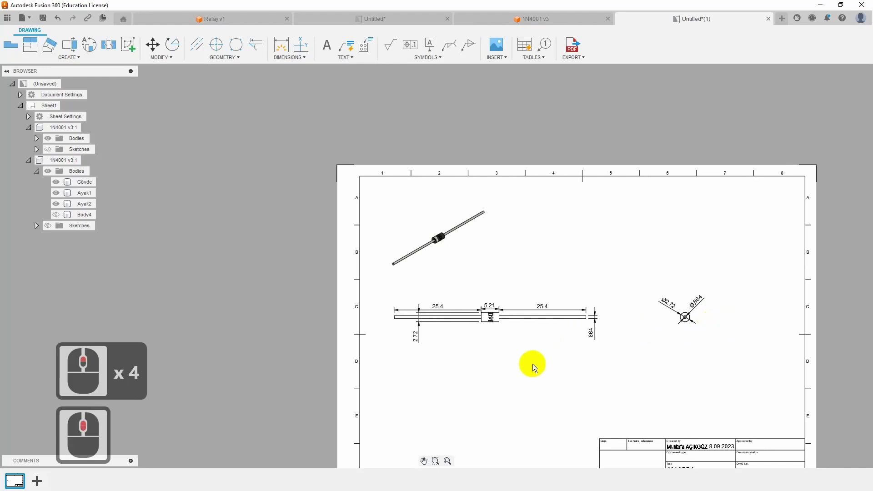
{"action": "scroll", "scroll_direction": "down", "scroll_amount": 3}
{"action": "middle_click", "coordinate": [582, 344]}
Start a text note with its first corner placed below the front view
{"action": "left_click", "coordinate": [328, 47]}
{"action": "scroll", "scroll_direction": "up", "scroll_amount": 3}
{"action": "left_click", "coordinate": [591, 435]}
Enter the caption text FRONT VIEW, correcting the typing along the way
{"action": "key", "text": "f"}
{"action": "type", "text": "f Back Capital Back x 3 Cap rnt v"}
{"action": "type", "text": "ew"}
{"action": "key", "text": "BackSpace"}
{"action": "key", "text": "BackSpace"}
{"action": "key", "text": "BackSpace"}
{"action": "type", "text": "iew"}
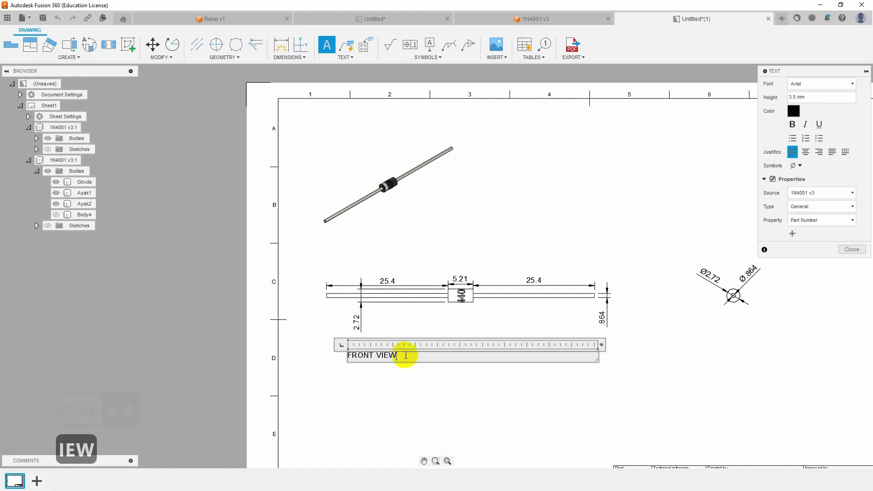
Make the FRONT VIEW caption bold, centred and 7.5 mm high, then finish it
{"action": "left_click", "coordinate": [795, 133]}
{"action": "left_click", "coordinate": [814, 158]}
{"action": "left_click", "coordinate": [795, 127]}
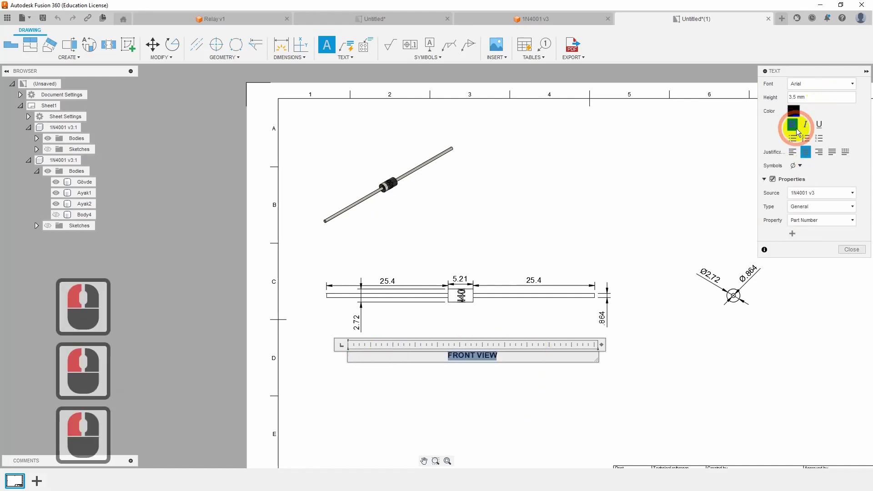
{"action": "left_click", "coordinate": [792, 100]}
{"action": "left_click", "coordinate": [607, 316]}
{"action": "left_click", "coordinate": [789, 98]}
{"action": "key", "text": "7"}
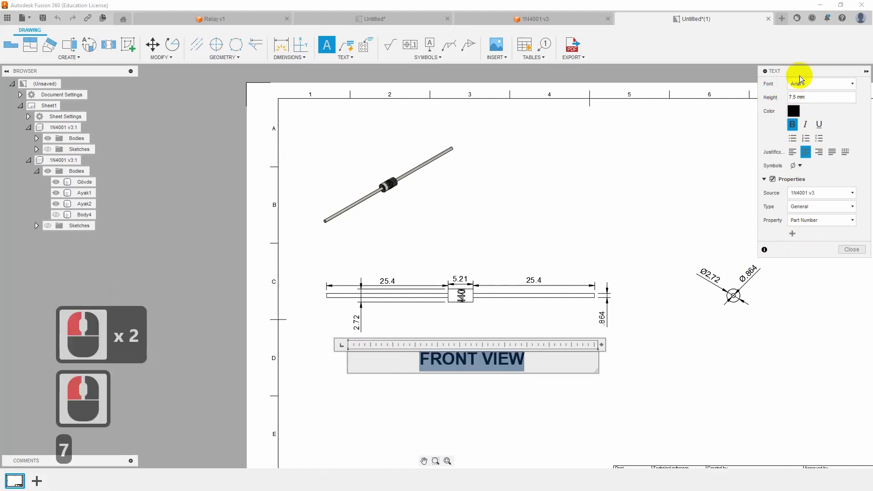
{"action": "left_click", "coordinate": [850, 253]}
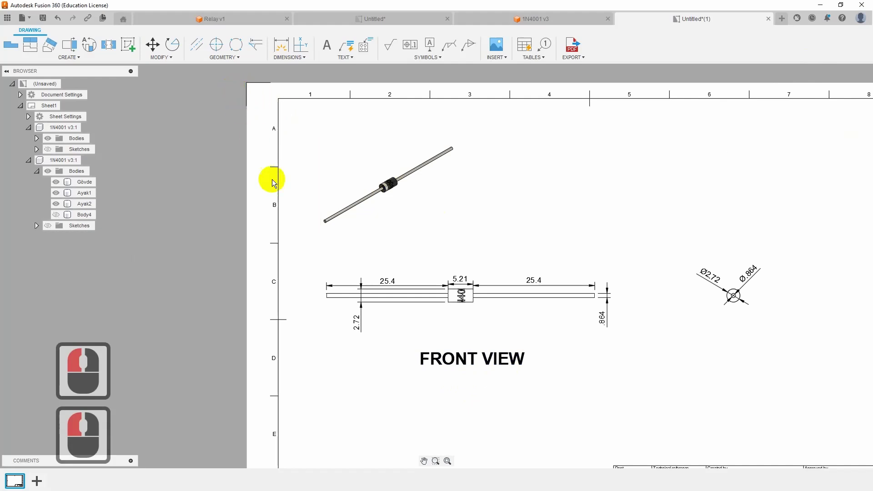
Start a text note beneath the left view reading LEFT VIEW and select it
{"action": "double_click", "coordinate": [687, 341]}
{"action": "left_click", "coordinate": [804, 374]}
{"action": "type", "text": "efLEFT VI"}
{"action": "key", "text": "Home"}
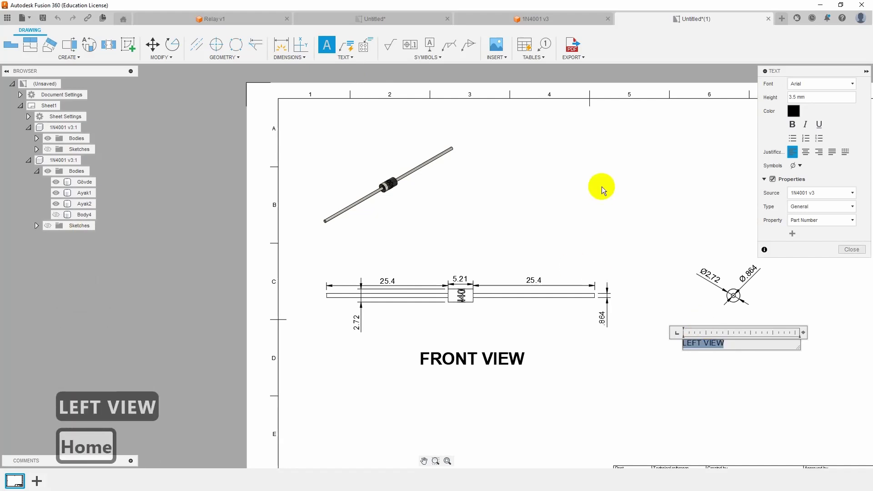
Make the LEFT VIEW caption bold, centred and 7.5 mm high to match, then finish it
{"action": "left_click", "coordinate": [686, 344]}
{"action": "left_click", "coordinate": [794, 127]}
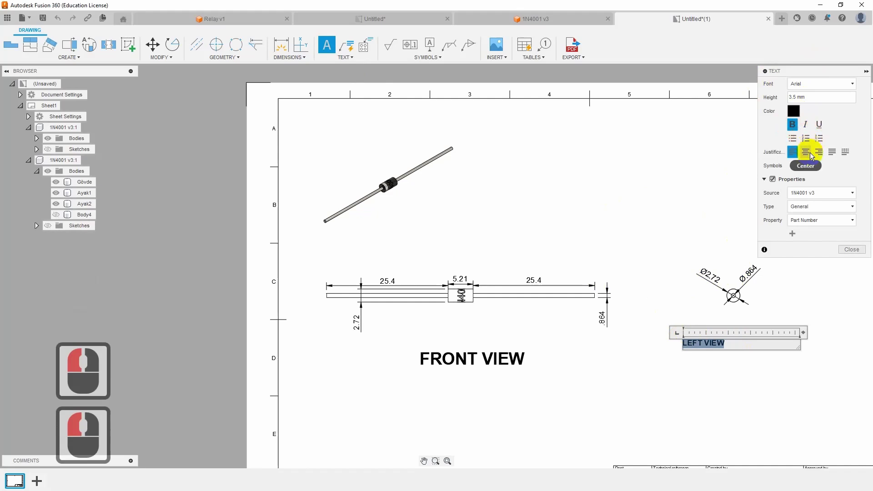
{"action": "left_click", "coordinate": [808, 152]}
{"action": "left_click", "coordinate": [755, 94]}
{"action": "key", "text": "7"}
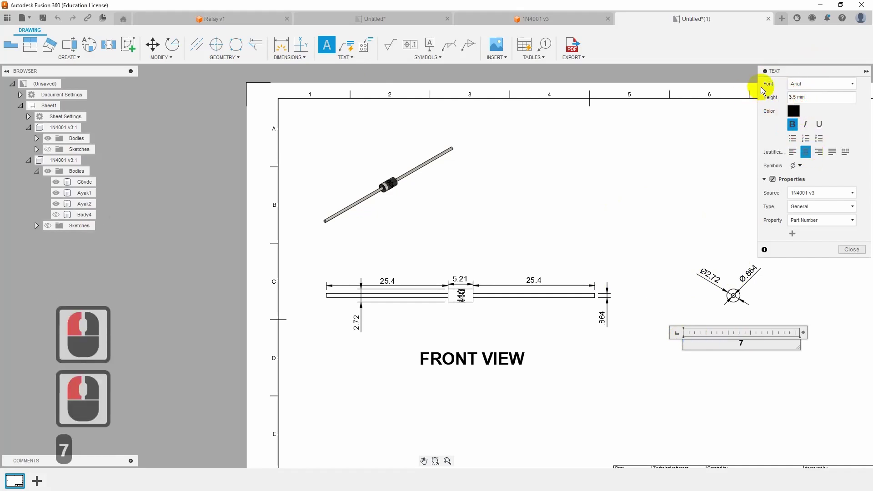
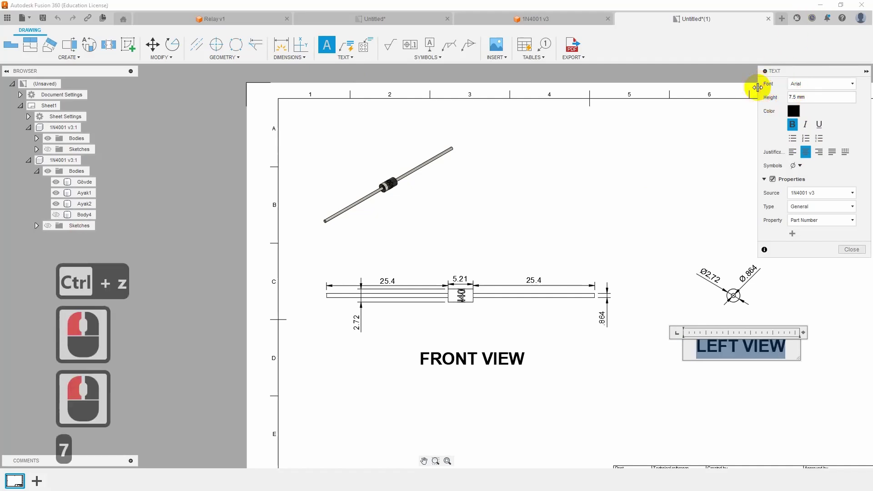
{"action": "left_click", "coordinate": [853, 253]}
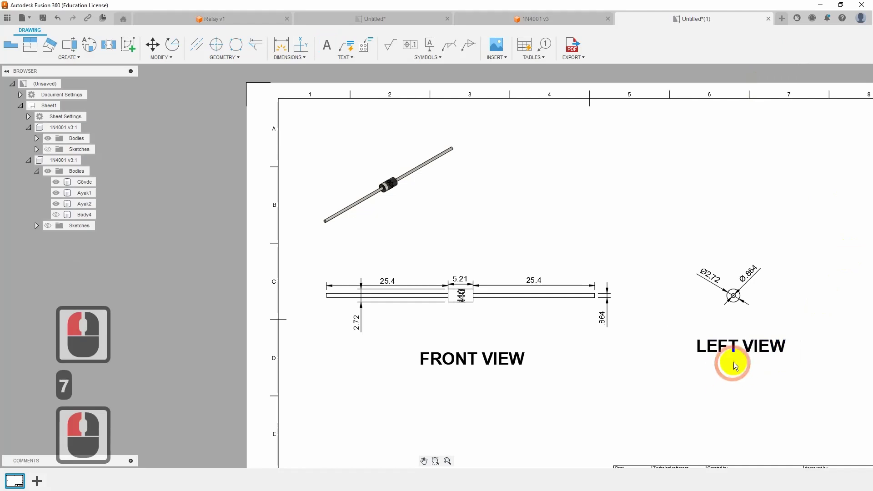
Move the isometric view further right to centre it above the other views
{"action": "left_click", "coordinate": [743, 358]}
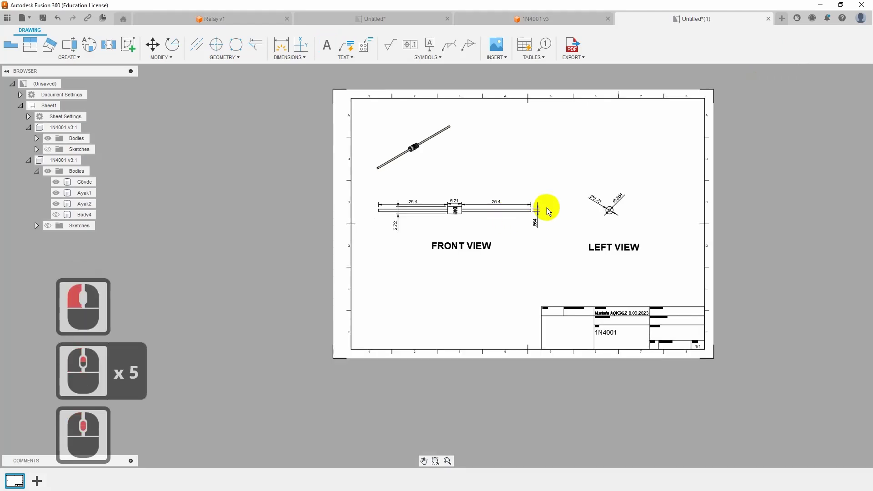
{"action": "scroll", "scroll_direction": "down", "scroll_amount": 3}
{"action": "scroll", "scroll_direction": "down", "scroll_amount": 3}
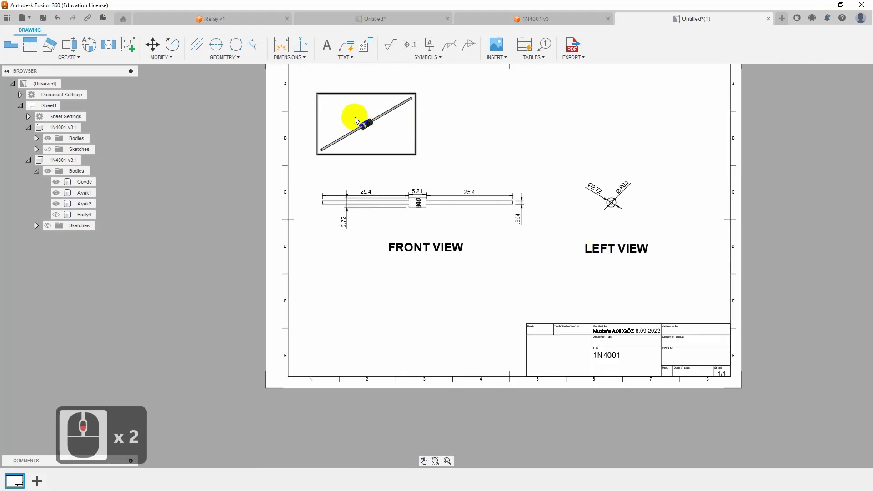
{"action": "double_click", "coordinate": [363, 124]}
{"action": "left_click", "coordinate": [794, 143]}
{"action": "key", "text": "3"}
{"action": "left_click", "coordinate": [517, 120]}
{"action": "left_click", "coordinate": [850, 280]}
Move the front view into line with the left view and review the finished sheet
{"action": "middle_click", "coordinate": [565, 191]}
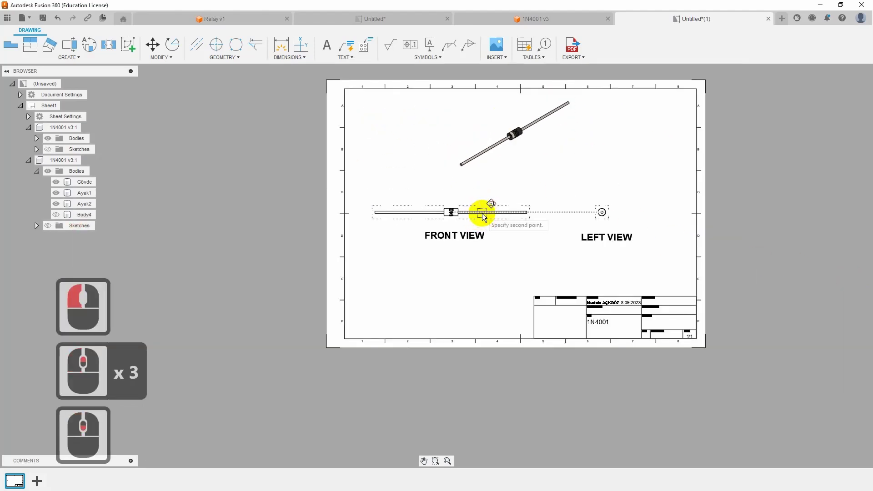
{"action": "left_click", "coordinate": [488, 212]}
{"action": "left_click", "coordinate": [618, 125]}
{"action": "left_click", "coordinate": [568, 145]}
{"action": "left_click", "coordinate": [681, 165]}
{"action": "middle_click", "coordinate": [626, 228]}
{"action": "middle_click", "coordinate": [626, 234]}
{"action": "left_click", "coordinate": [448, 460]}
{"action": "left_click", "coordinate": [438, 450]}
{"action": "left_click", "coordinate": [236, 127]}
{"action": "left_click", "coordinate": [674, 335]}
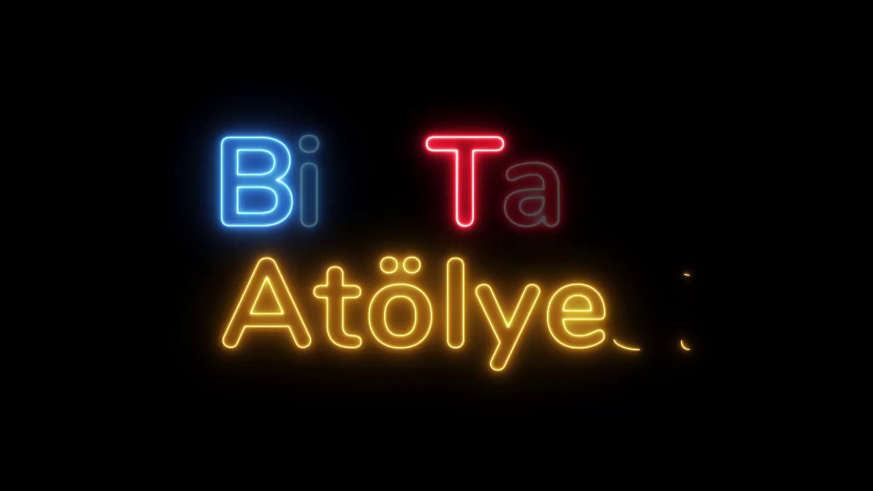